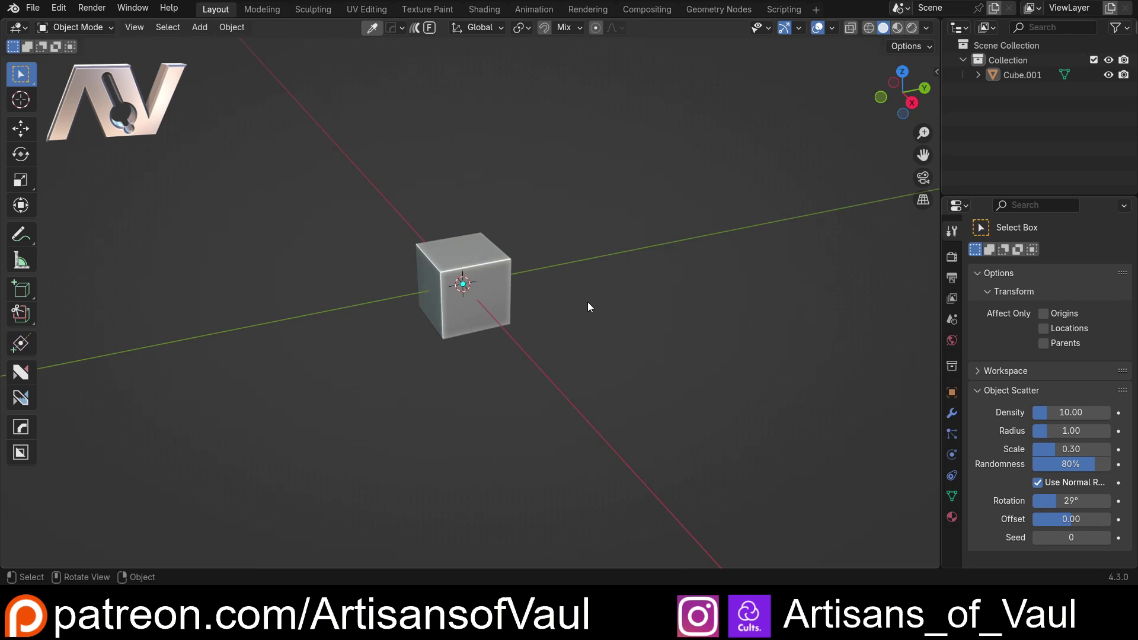
# Step: Duplicate the cube with Shift+D along Y to start a row of three evenly spaced cubes
pyautogui.middleClick(595, 313)
pyautogui.middleClick(576, 358)
pyautogui.middleClick(571, 356)
pyautogui.scroll(3)
pyautogui.middleClick(571, 354)
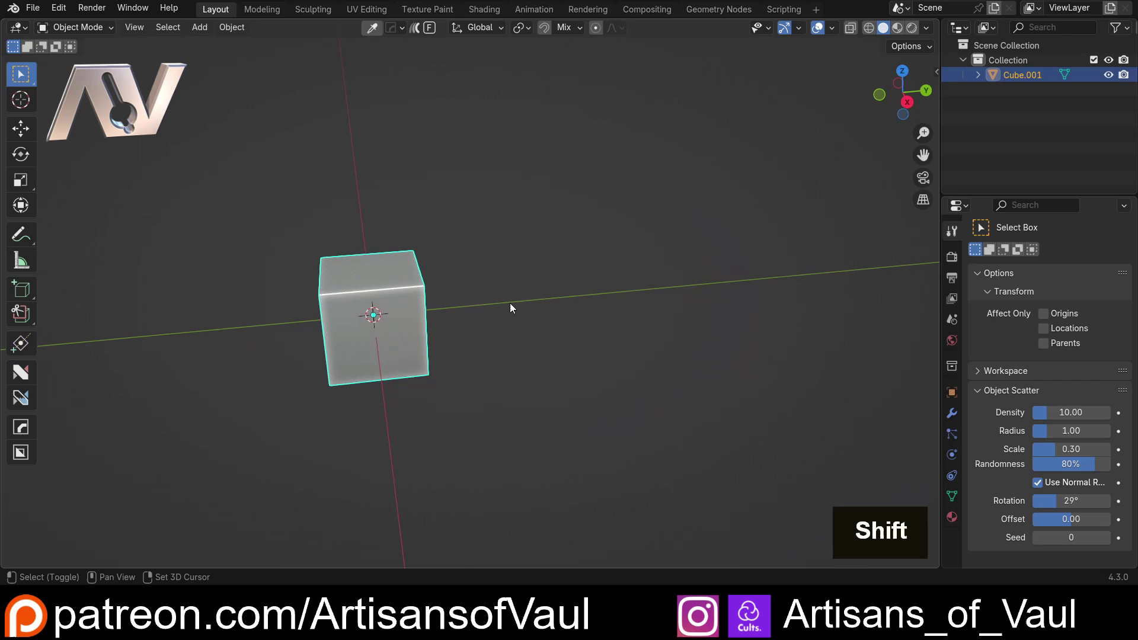
pyautogui.press('shift+d')
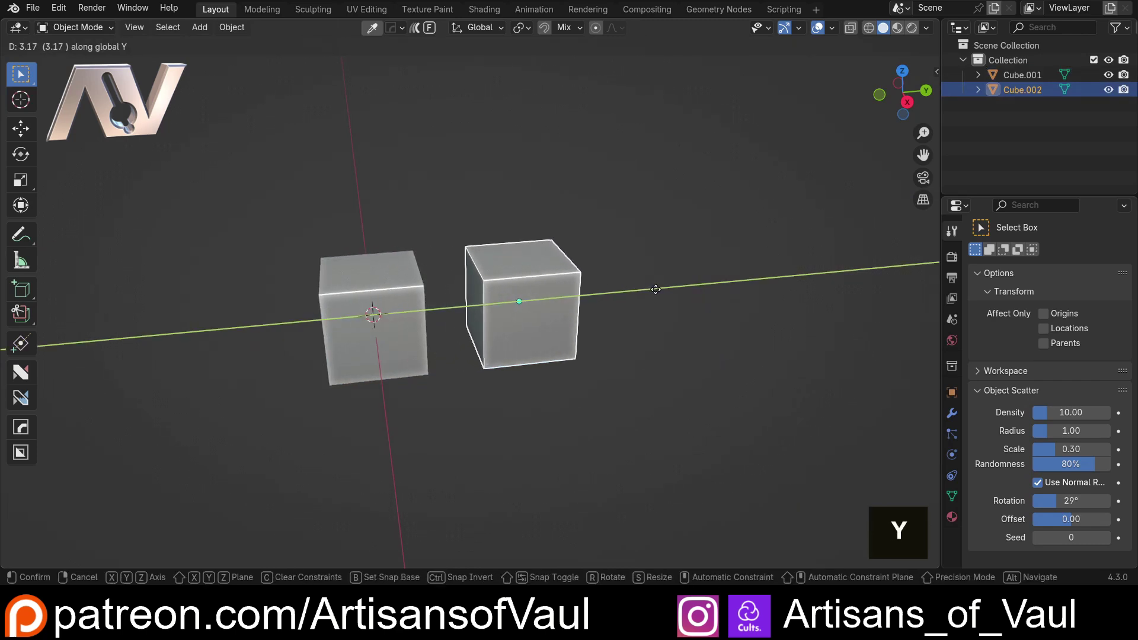
pyautogui.press('y')
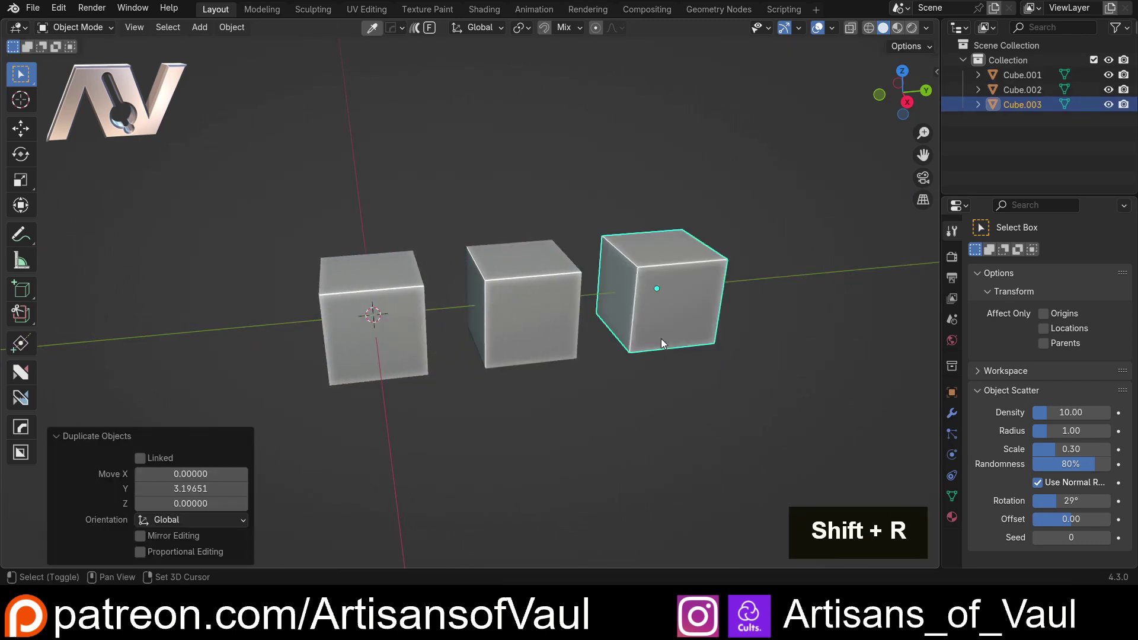
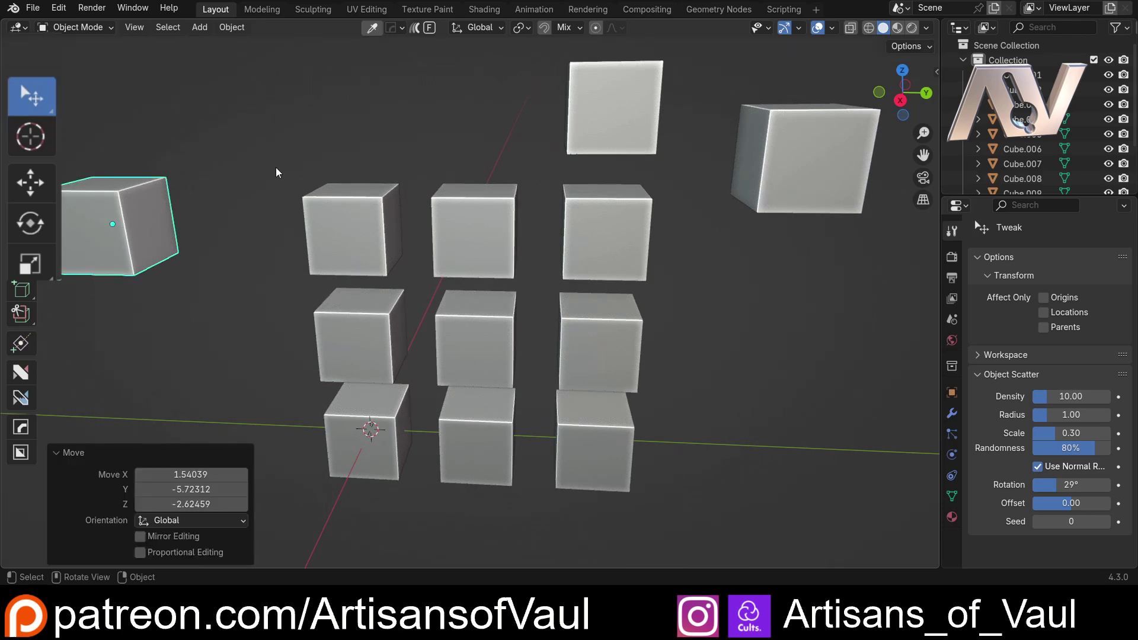
# Step: Move the extra cube into the top-middle gap, completing the twelve-cube grid
pyautogui.press('ctrl+z')
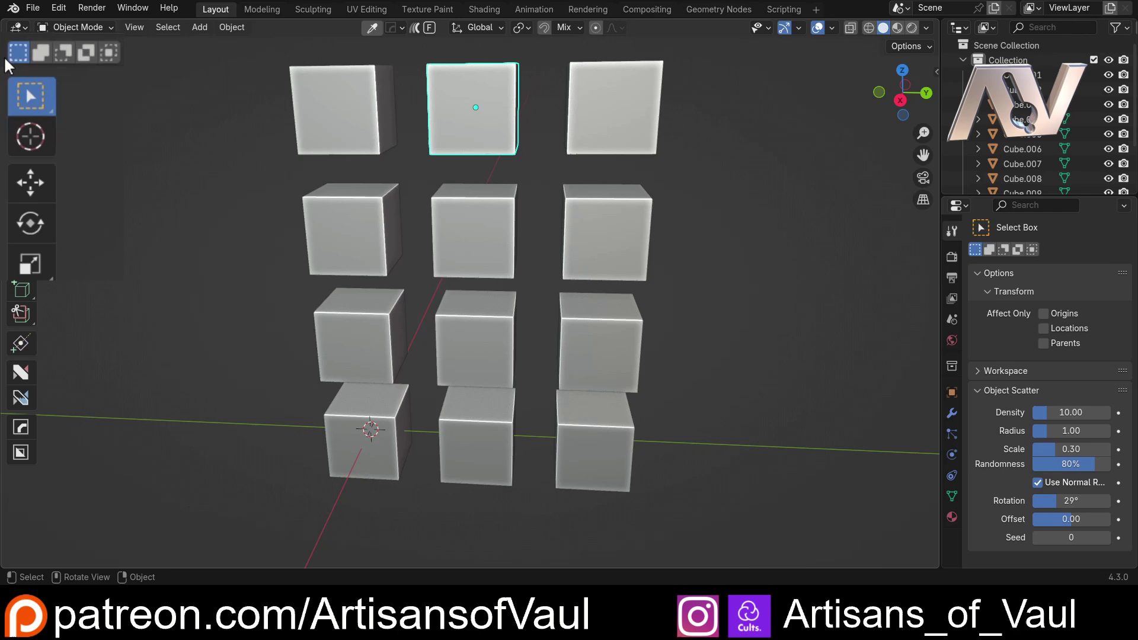
pyautogui.middleClick(269, 210)
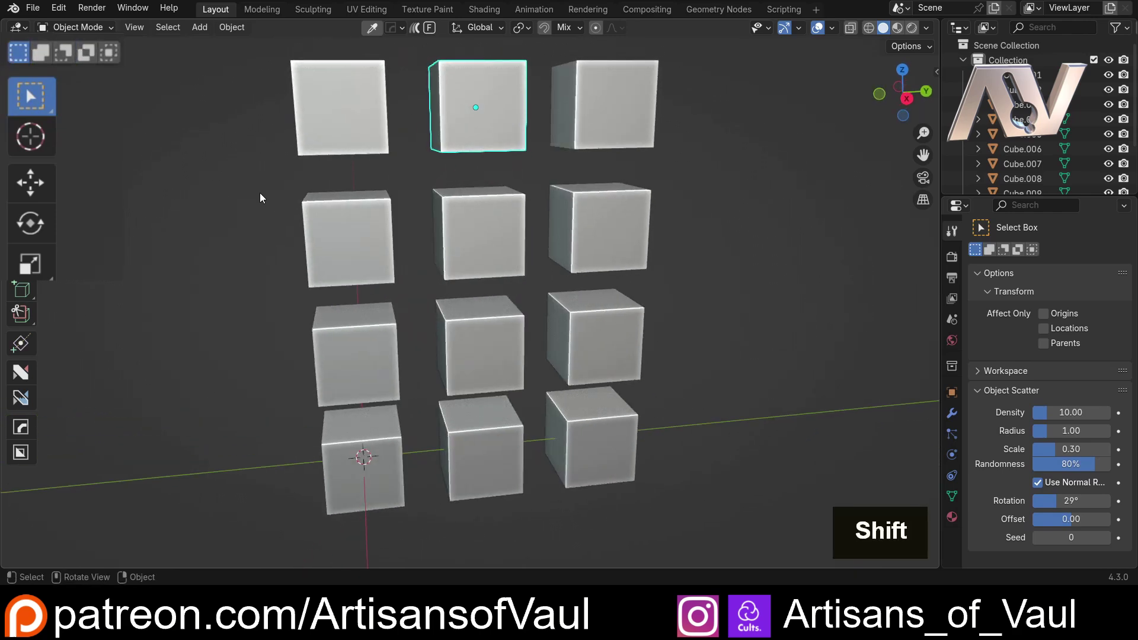
# Step: Box-select cubes in new, extend, subtract and intersect modes, leaving three cubes selected
pyautogui.middleClick(273, 171)
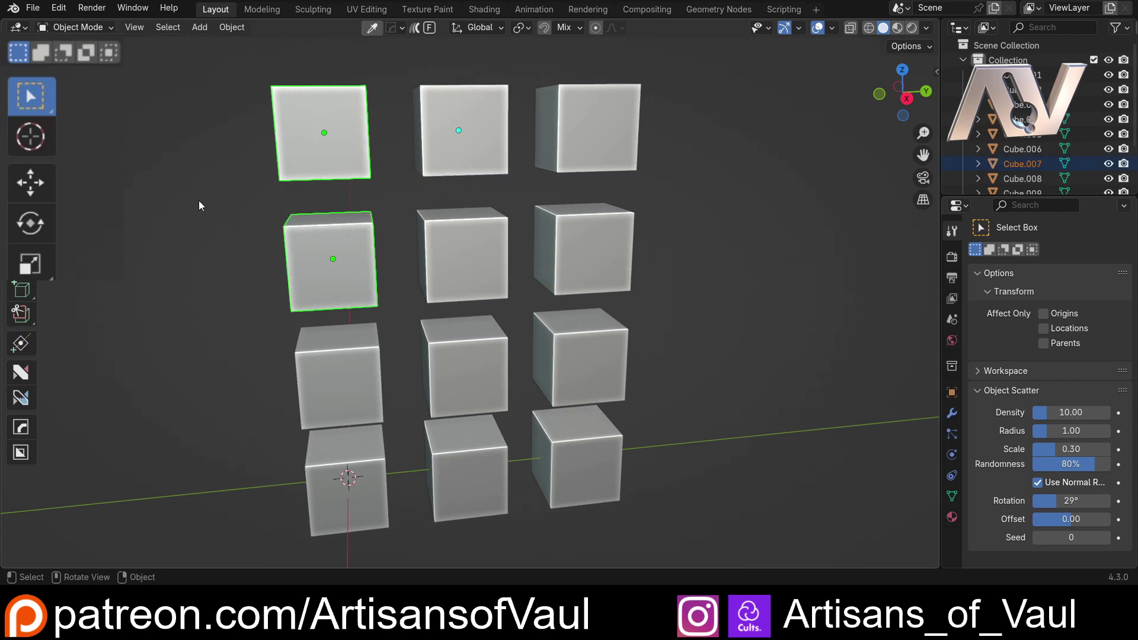
pyautogui.middleClick(219, 191)
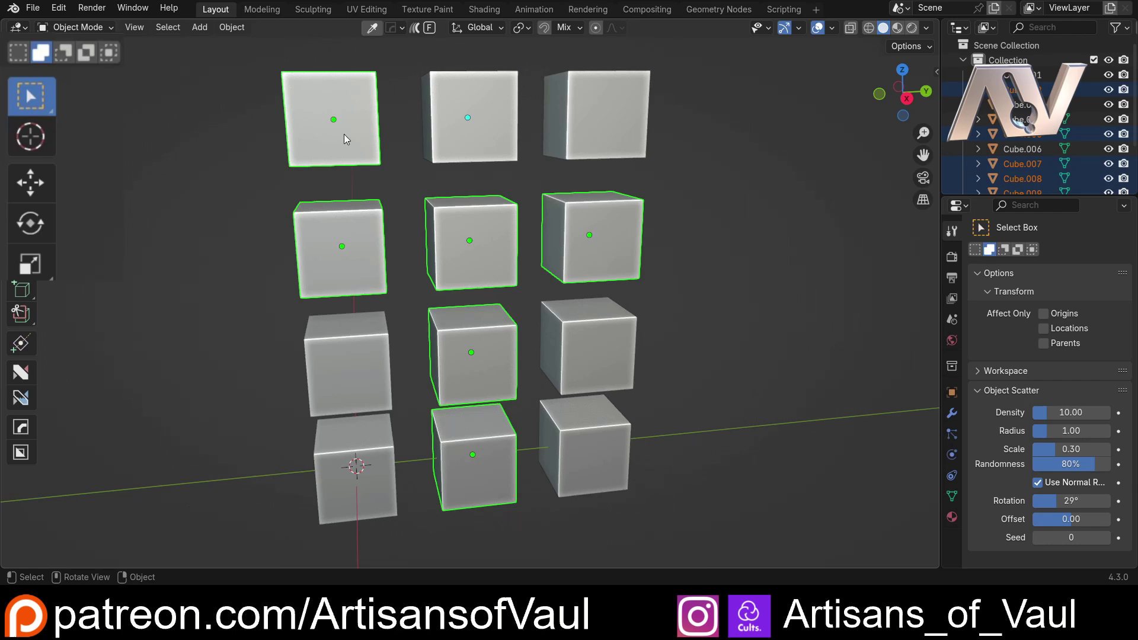
pyautogui.middleClick(350, 261)
pyautogui.scroll(3)
pyautogui.middleClick(353, 259)
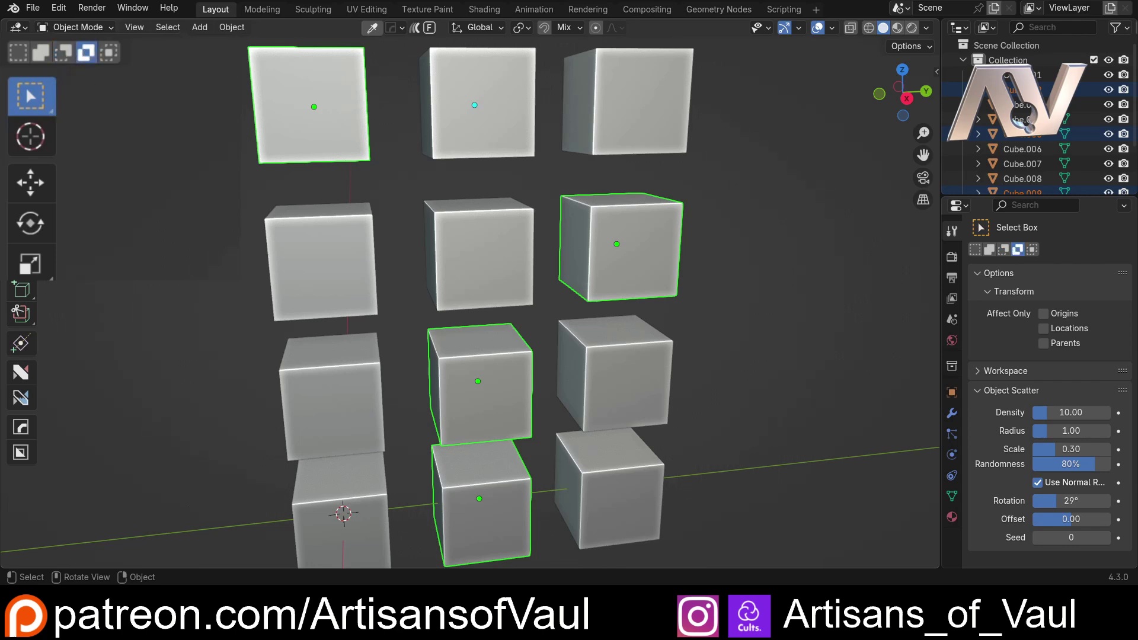
pyautogui.scroll(-3)
pyautogui.middleClick(224, 204)
pyautogui.middleClick(241, 187)
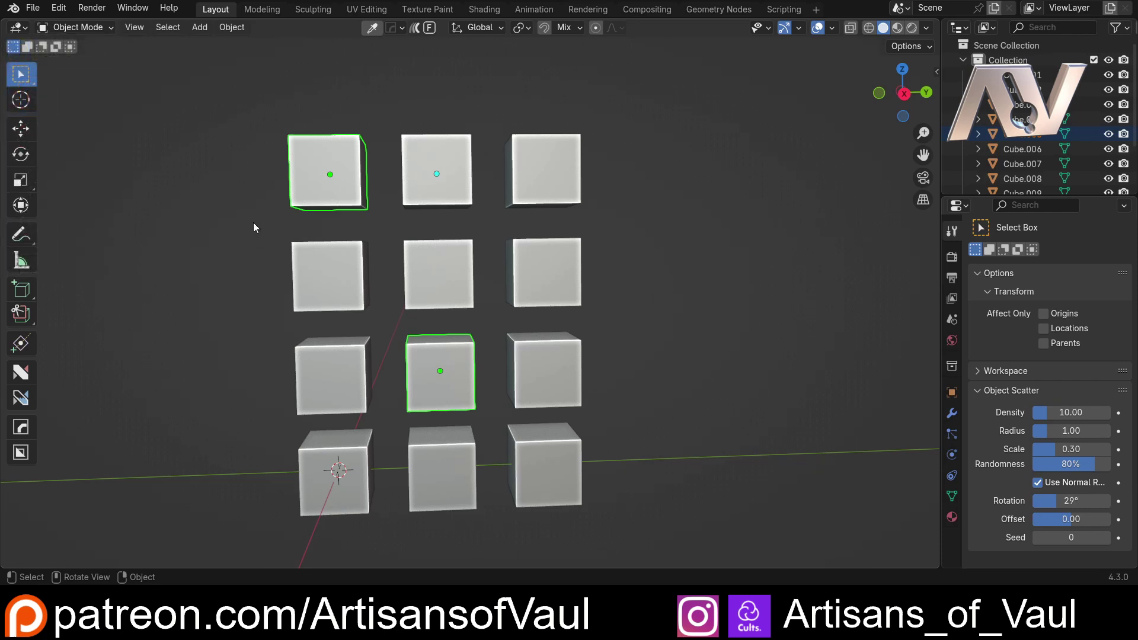
# Step: Orbit to face the grid head-on and clear the selection with Alt+A
pyautogui.middleClick(272, 217)
pyautogui.middleClick(286, 196)
pyautogui.middleClick(264, 197)
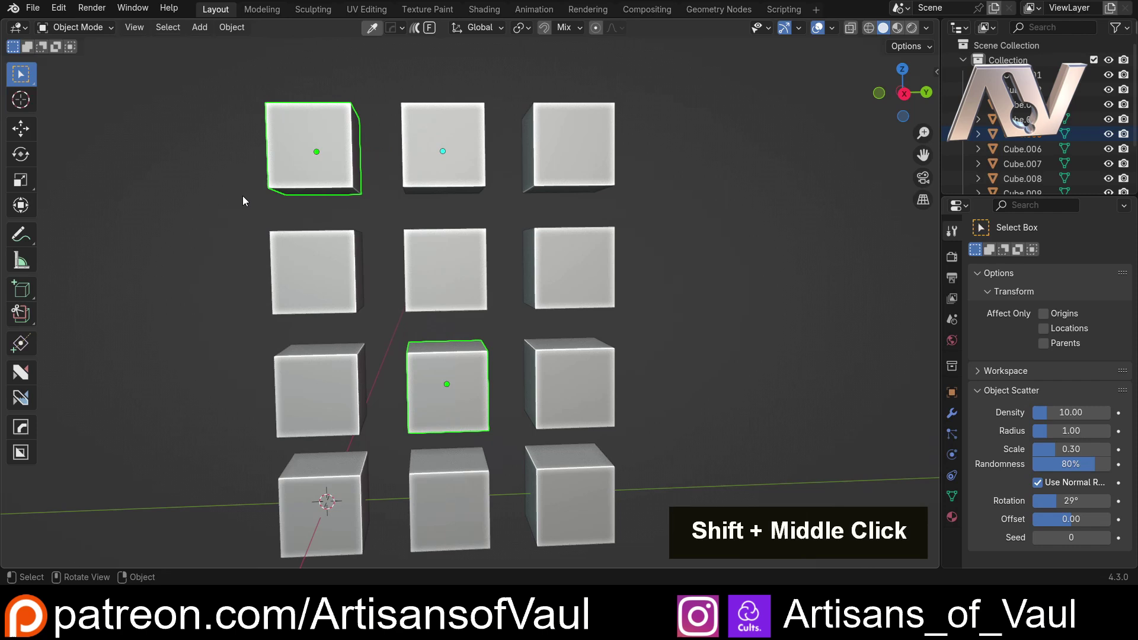
pyautogui.middleClick(249, 193)
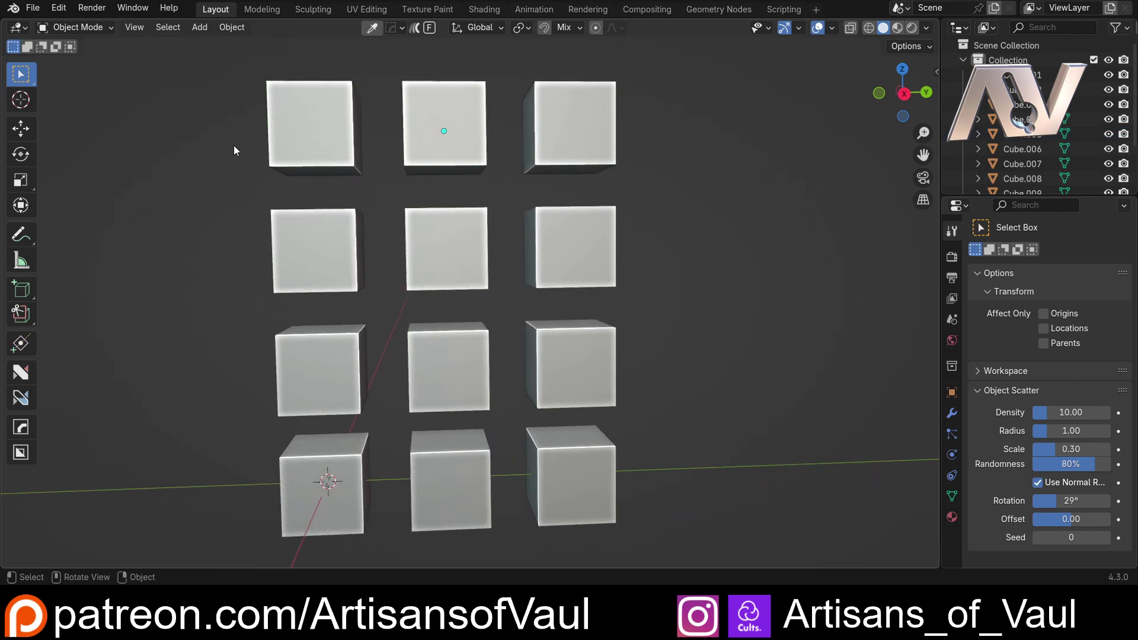
# Step: Circle-select (C) eight cubes — top row, right column, row-two middle, row-three left — resizing the brush as needed
pyautogui.press('c')
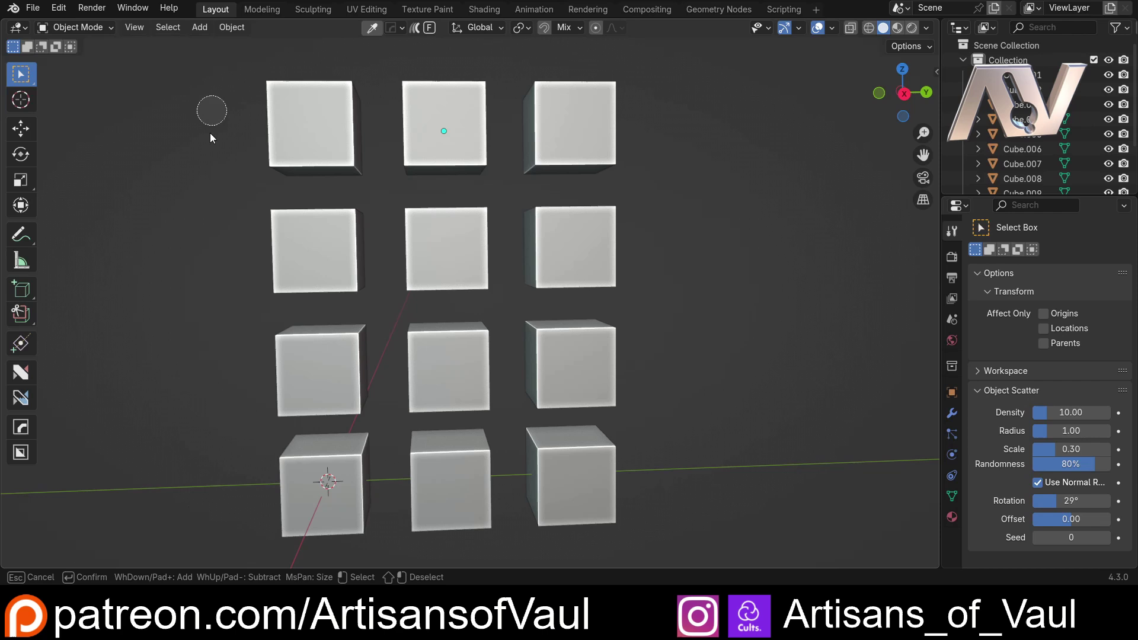
pyautogui.scroll(-3)
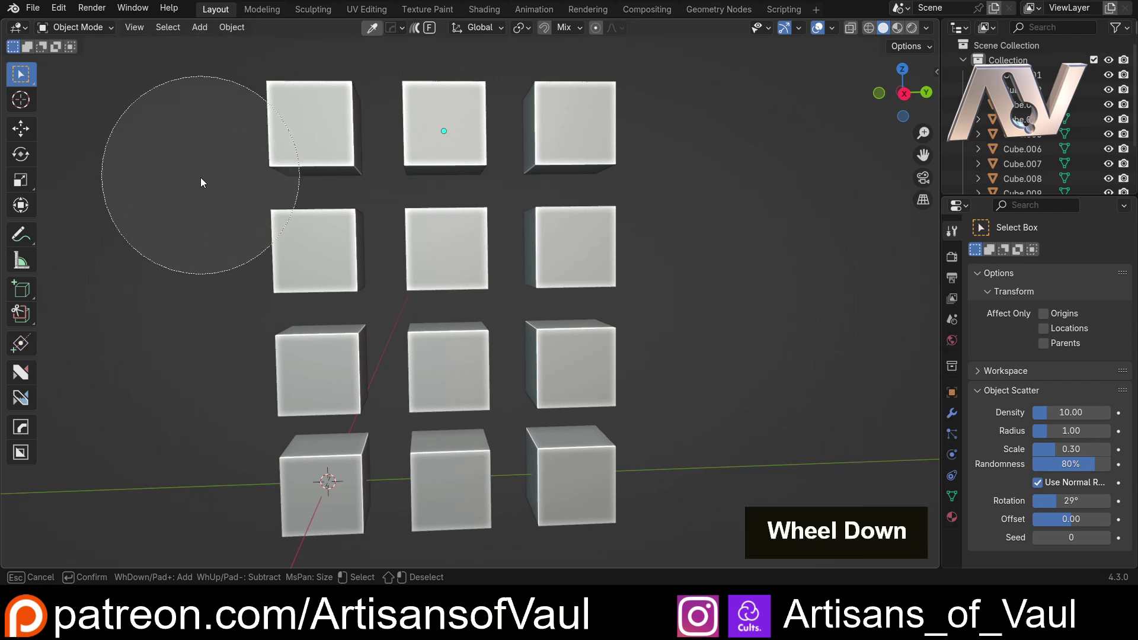
pyautogui.scroll(3)
pyautogui.scroll(3)
pyautogui.scroll(-3)
pyautogui.scroll(3)
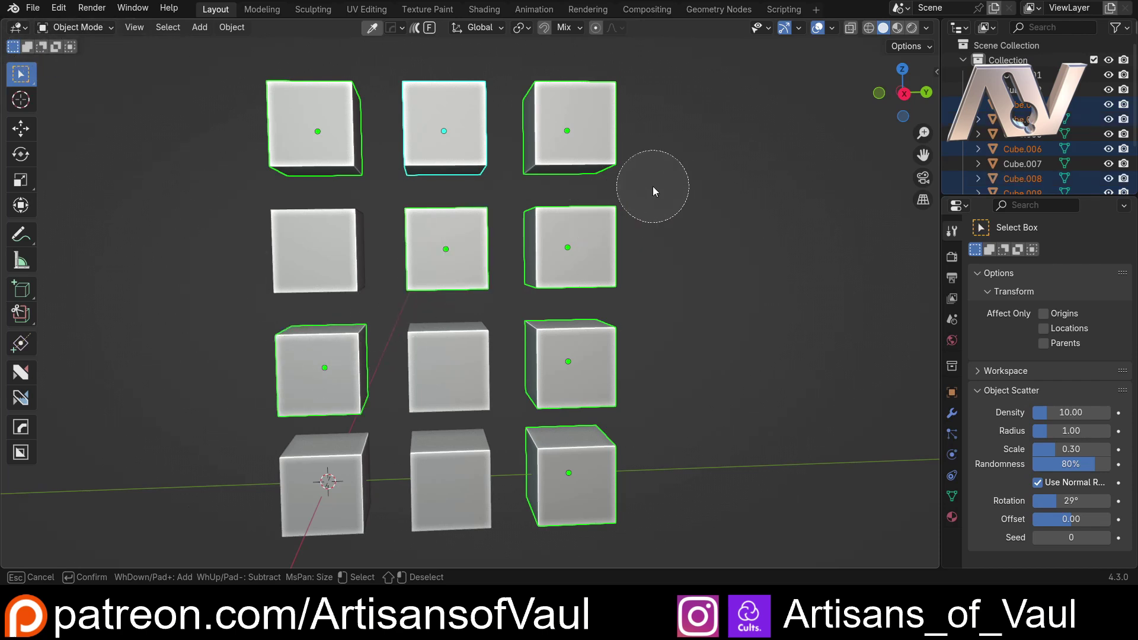
pyautogui.scroll(-3)
pyautogui.scroll(3)
pyautogui.scroll(-3)
pyautogui.scroll(3)
pyautogui.scroll(-3)
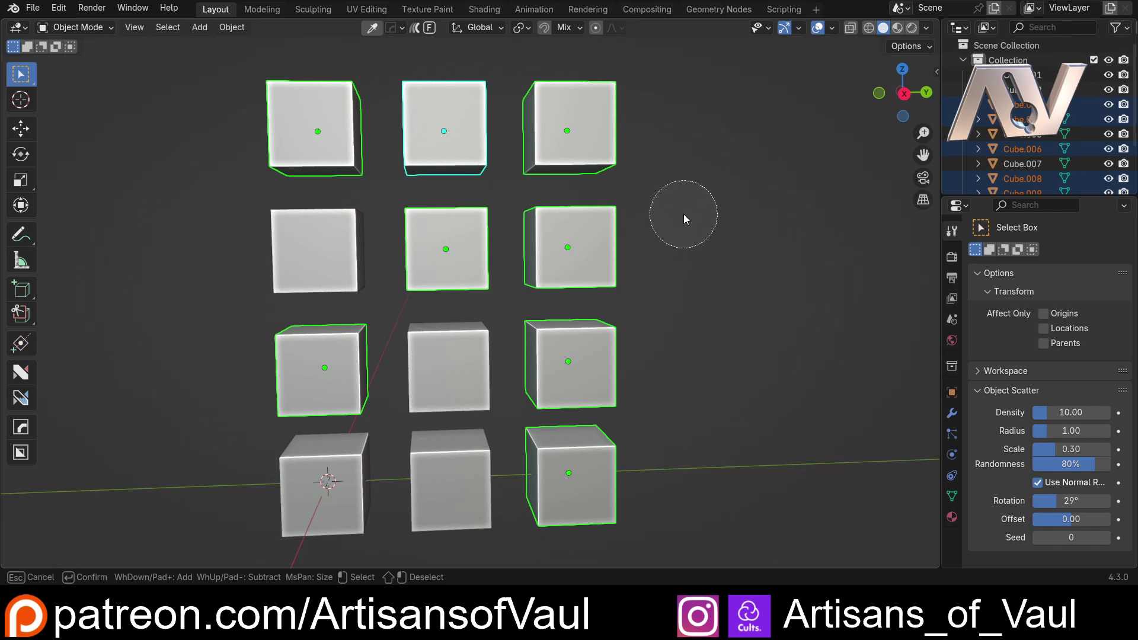
pyautogui.press('Delete')
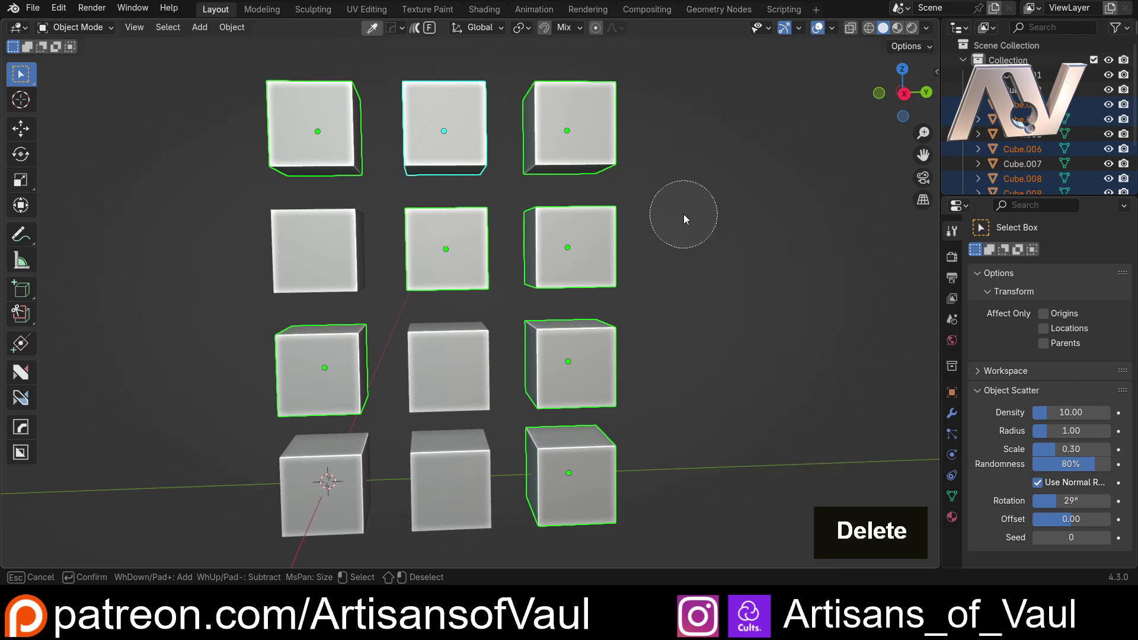
# Step: Paint-select a few cubes with the circle brush, then deselect everything again
pyautogui.press('Escape')
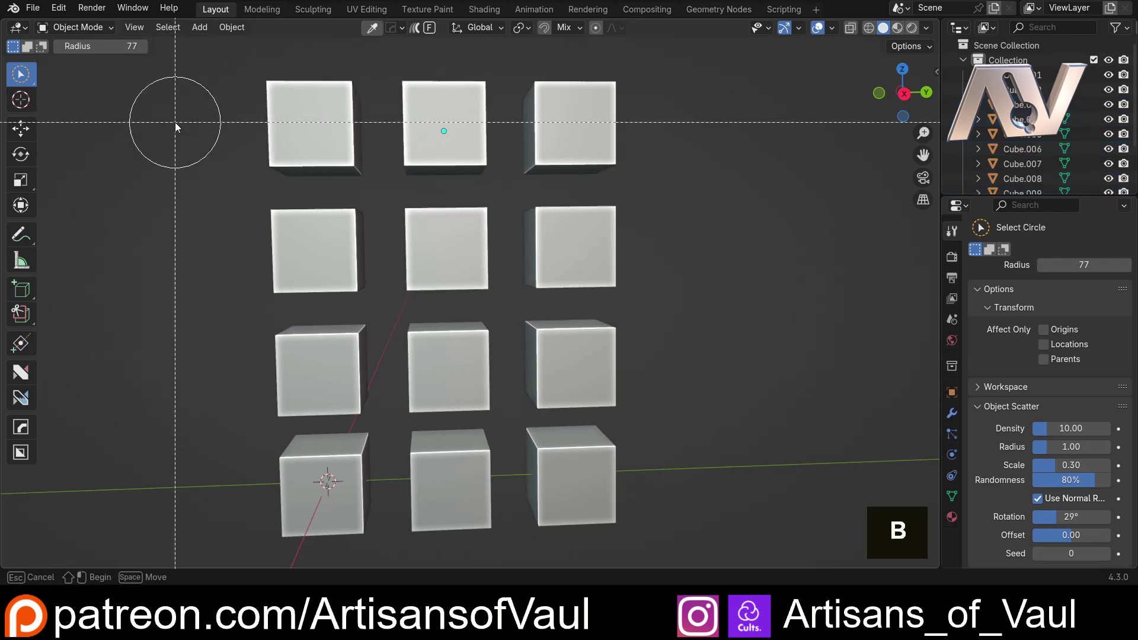
pyautogui.press('b')
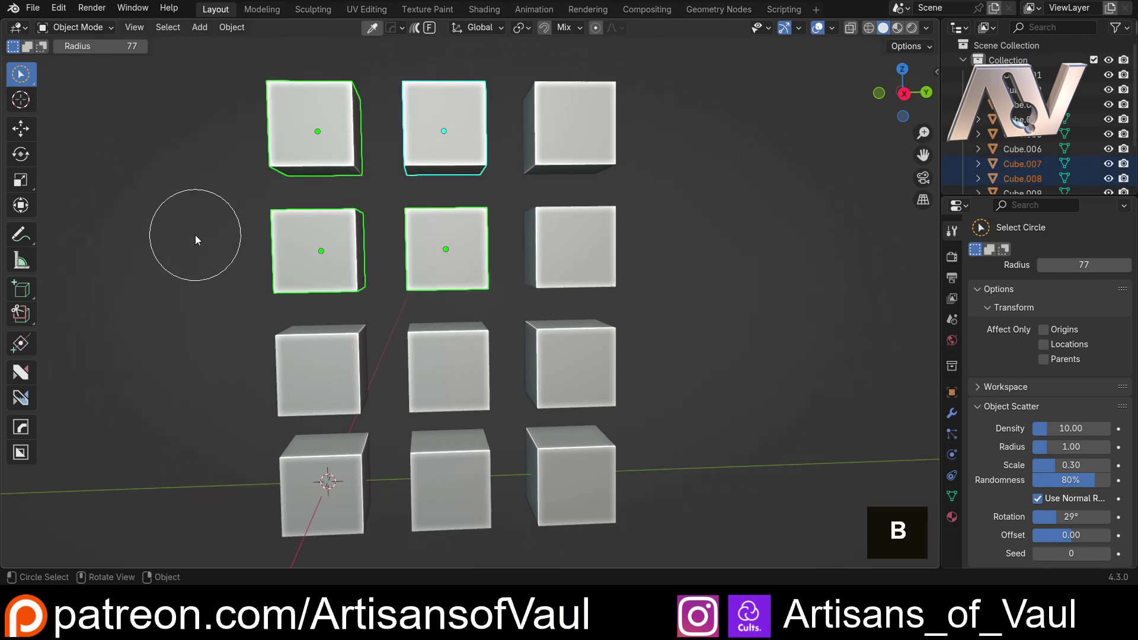
pyautogui.press('b')
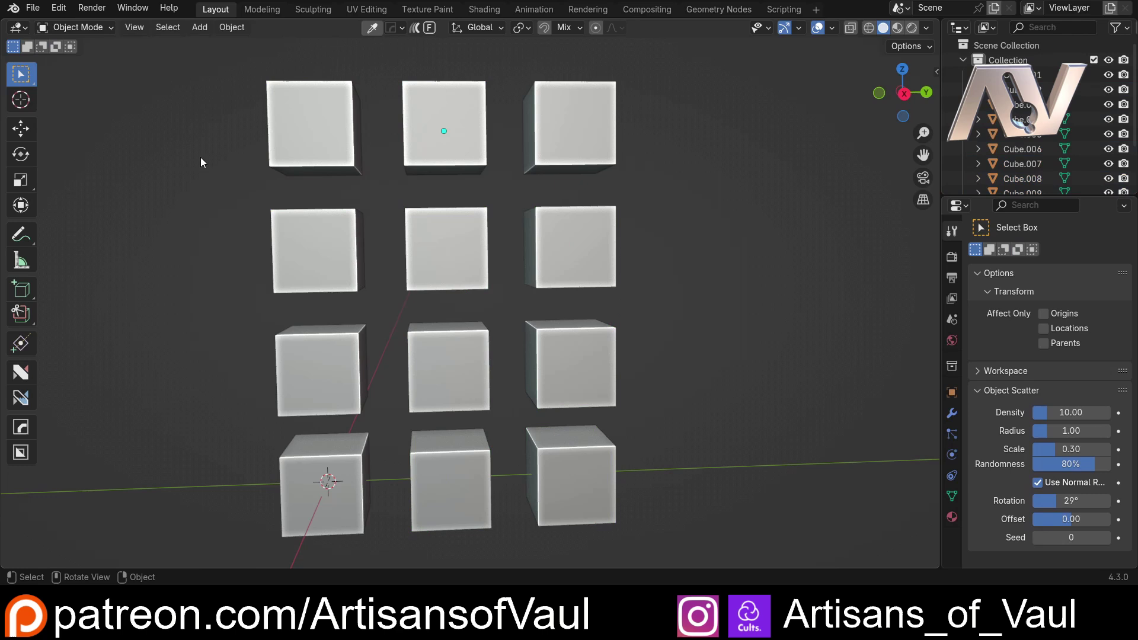
# Step: Extend the box selection with the row-two middle and right, lower middle-column and row-three cubes
pyautogui.middleClick(170, 98)
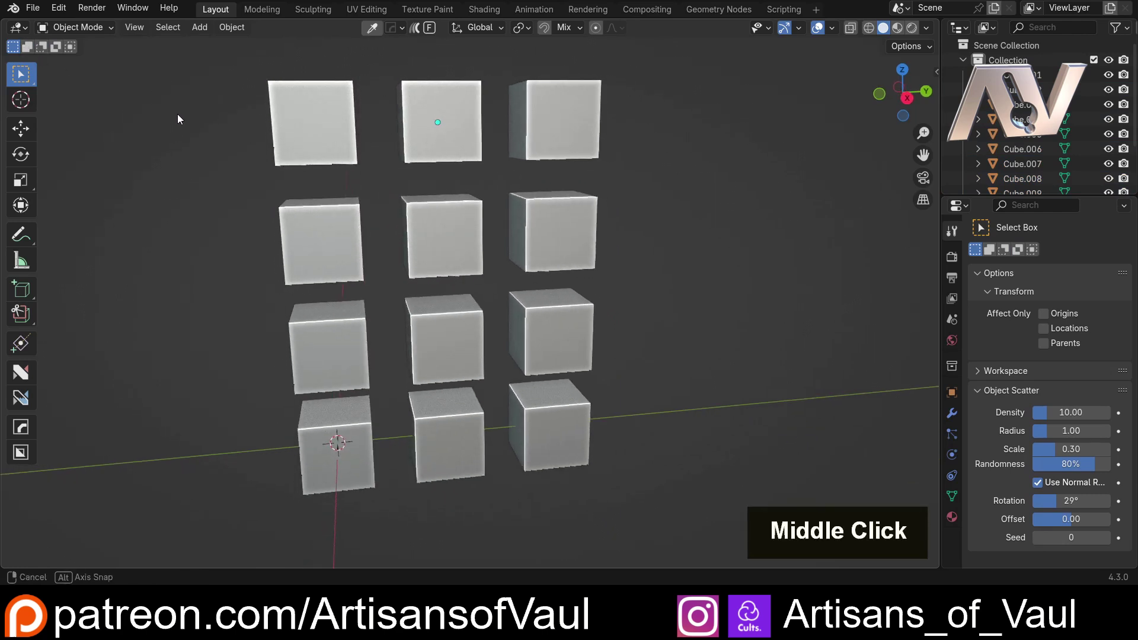
pyautogui.middleClick(106, 84)
pyautogui.scroll(3)
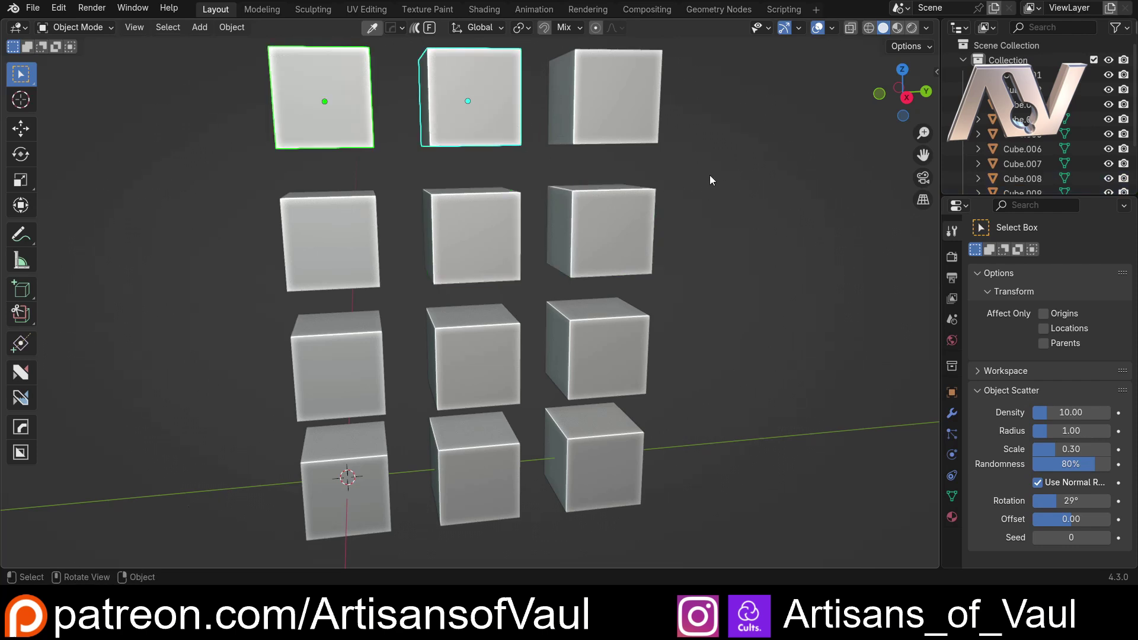
pyautogui.click(767, 175)
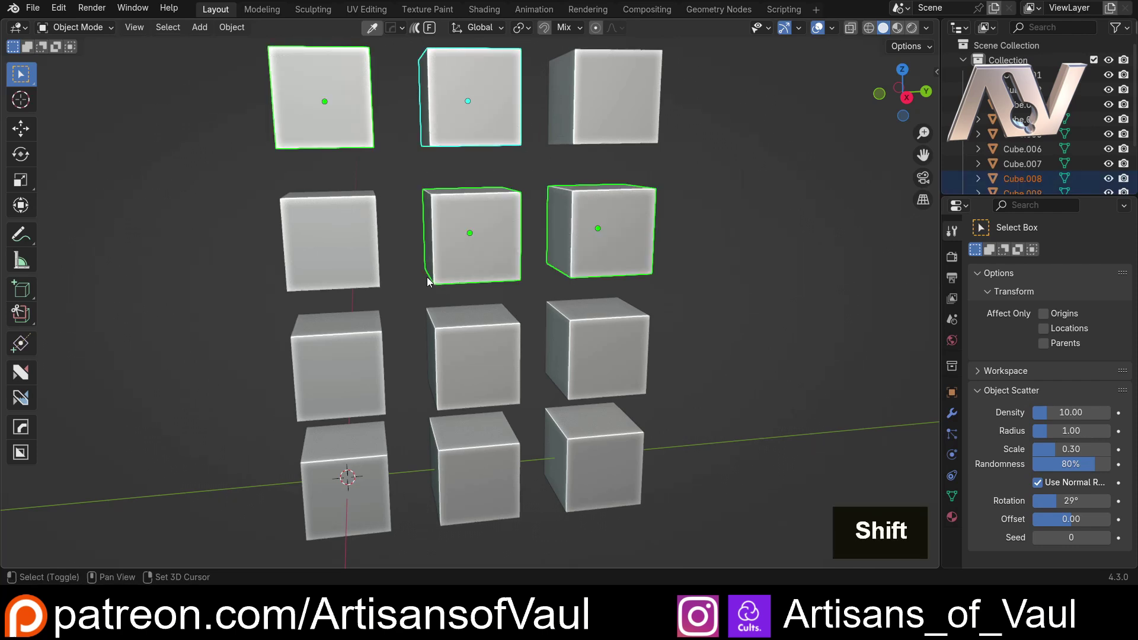
pyautogui.click(527, 551)
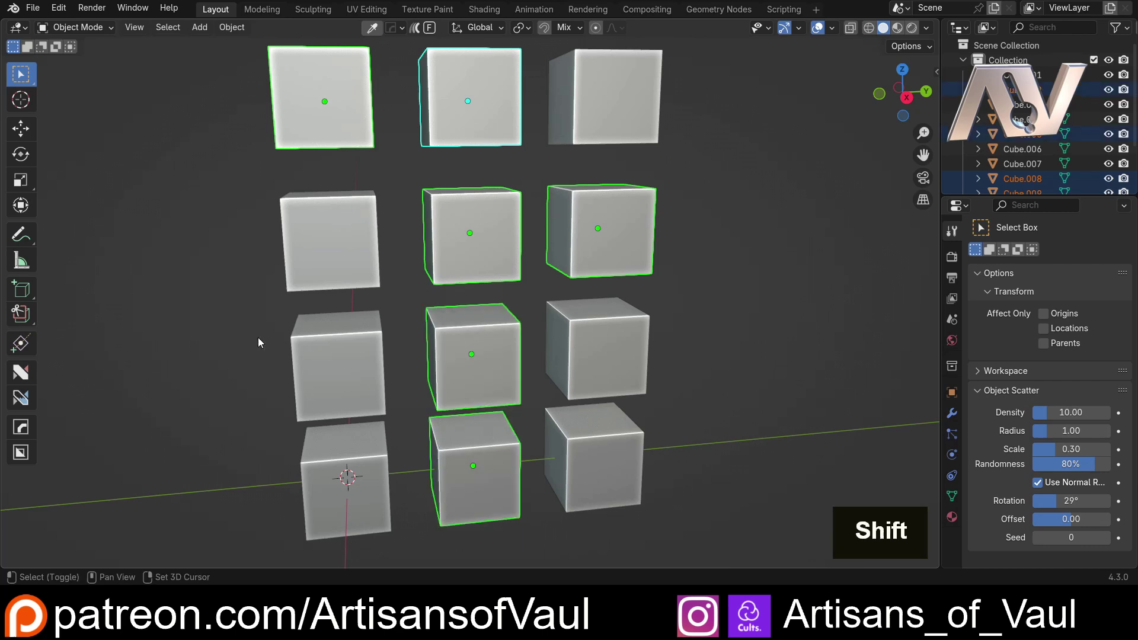
pyautogui.click(209, 351)
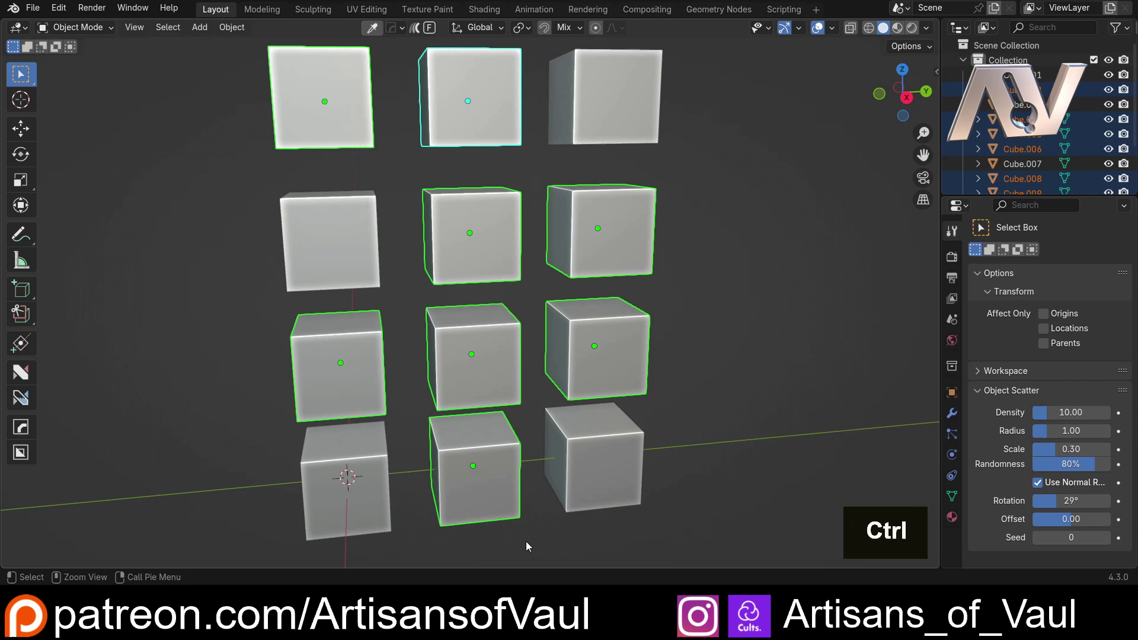
# Step: Subtract the lower middle cubes, then intersect to keep top-middle, row-two centre and row-three left
pyautogui.click(521, 545)
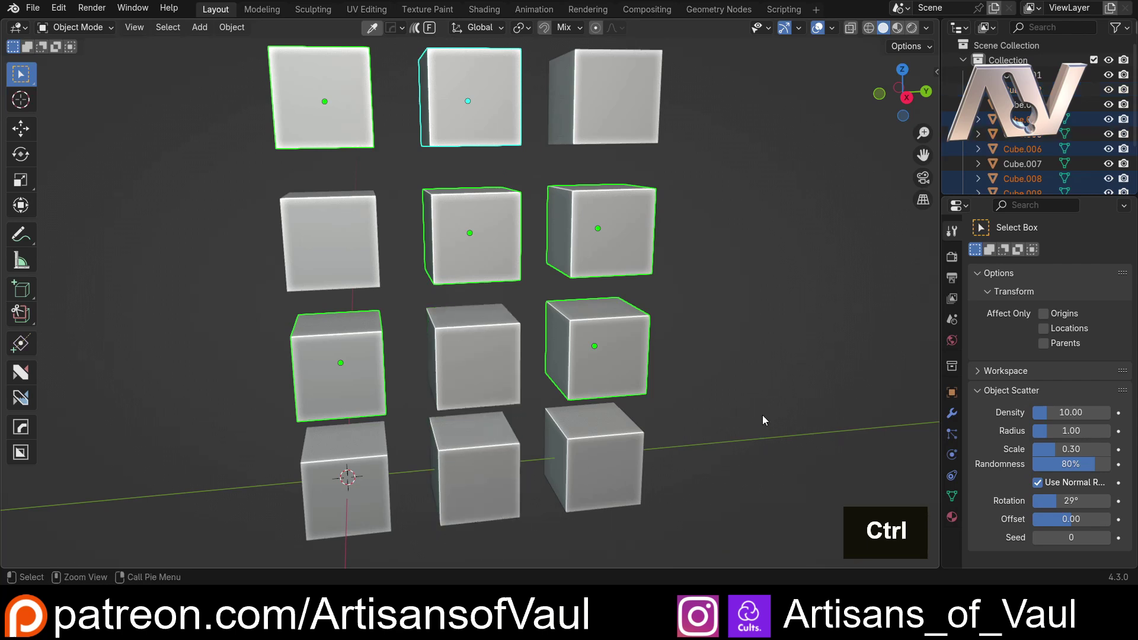
pyautogui.click(168, 82)
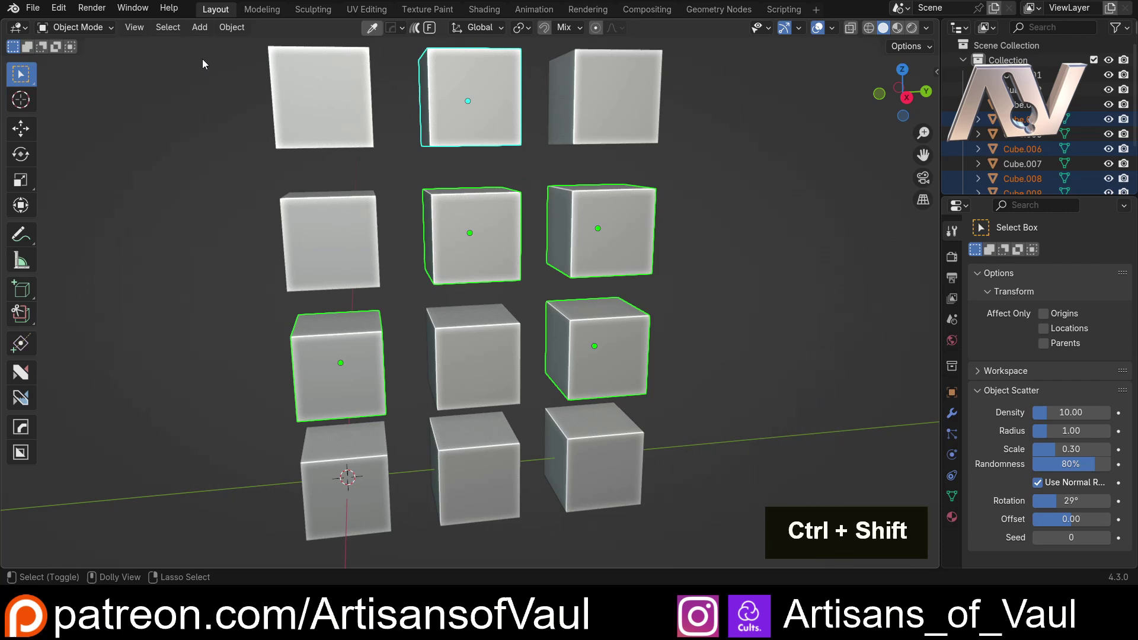
pyautogui.click(202, 56)
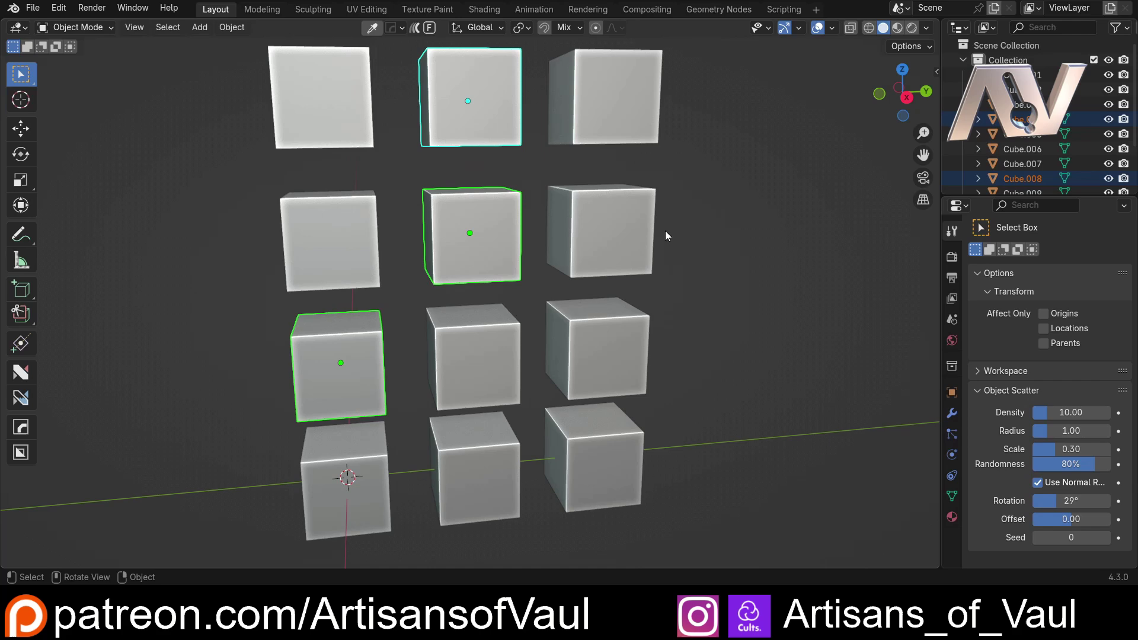
# Step: Circle-select the whole top row and Shift-paint away the row-two centre cube
pyautogui.middleClick(687, 261)
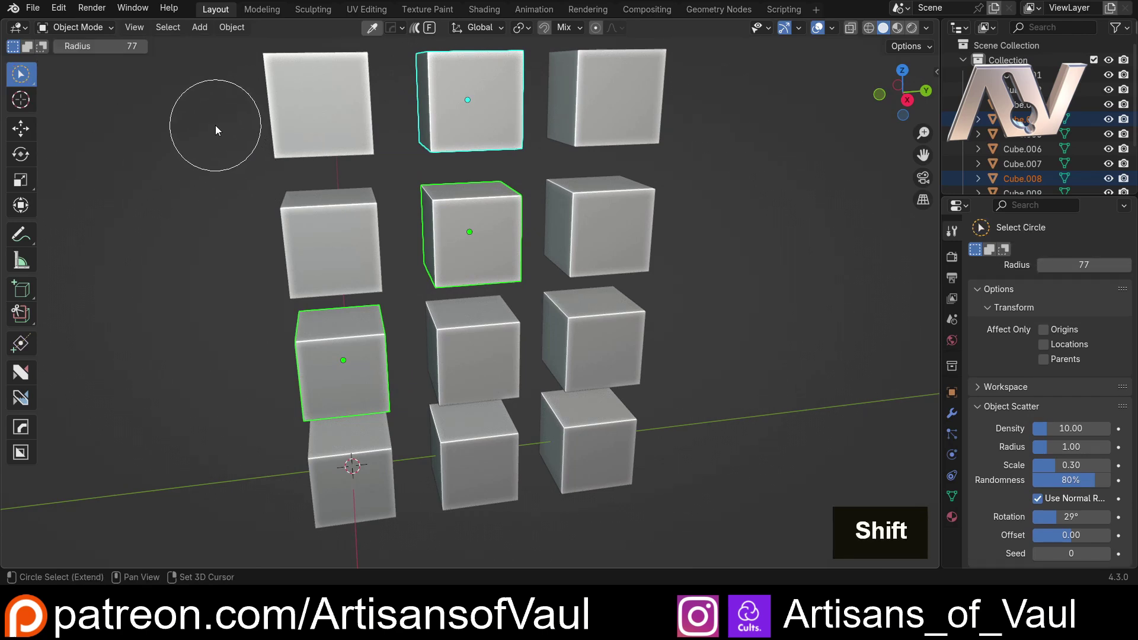
pyautogui.click(206, 118)
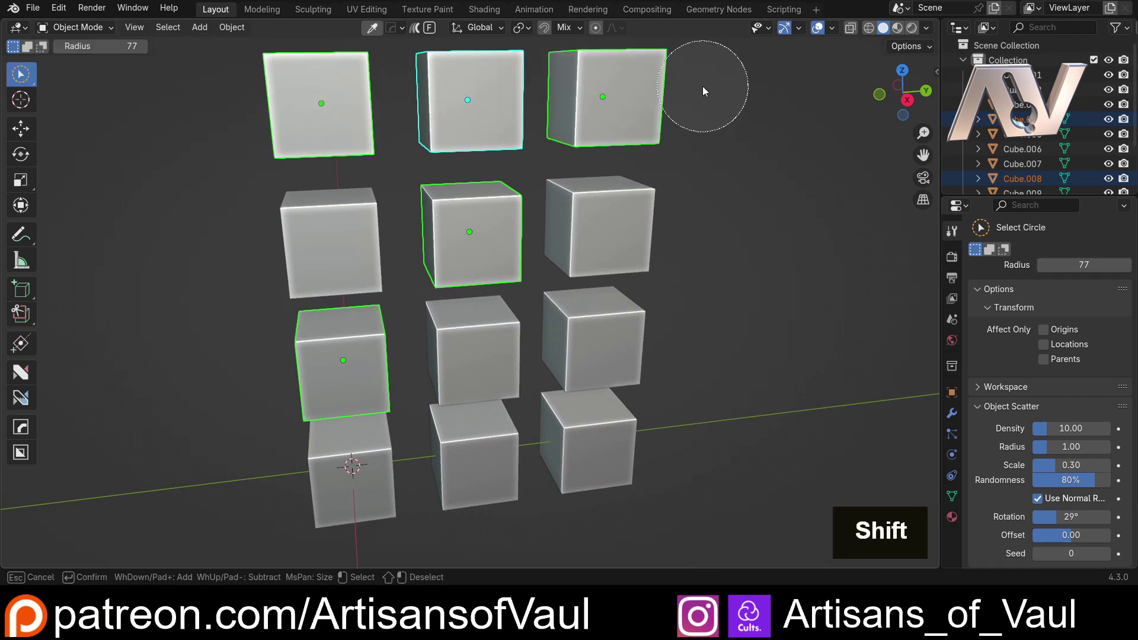
pyautogui.click(701, 249)
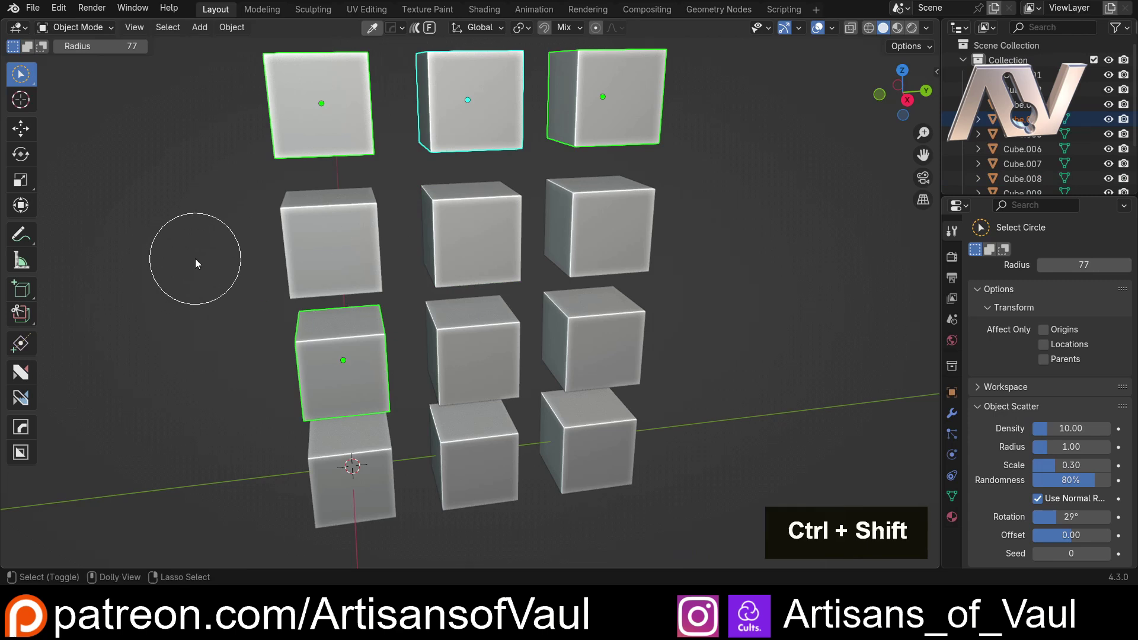
pyautogui.click(199, 130)
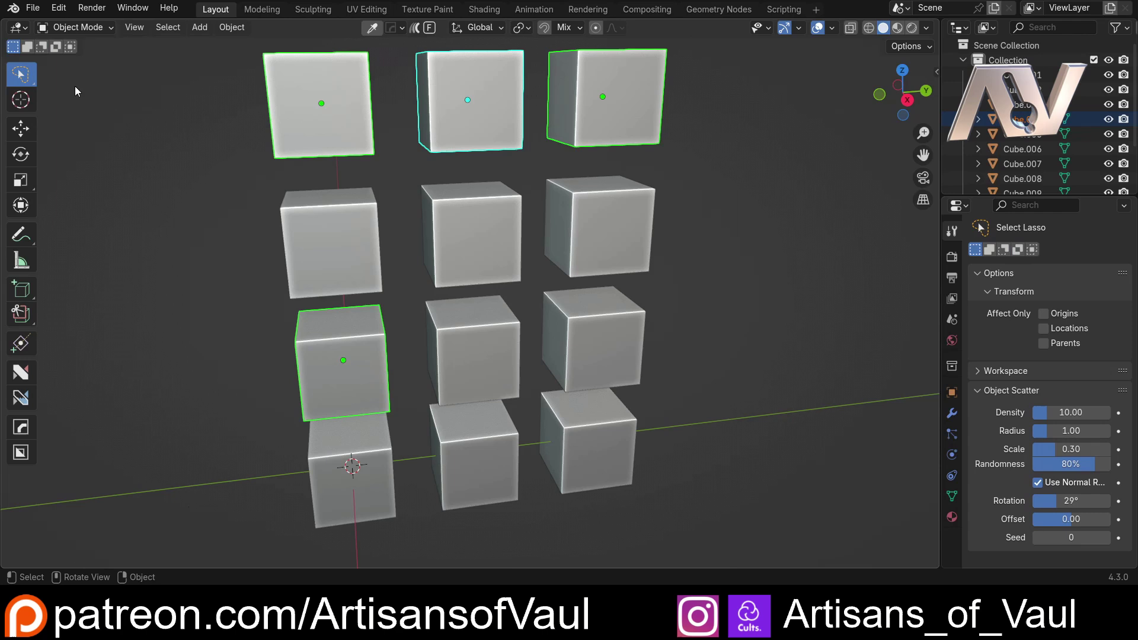
# Step: Lasso to add the second row, subtract two of its cubes, then flip the top rows' selection
pyautogui.click(186, 78)
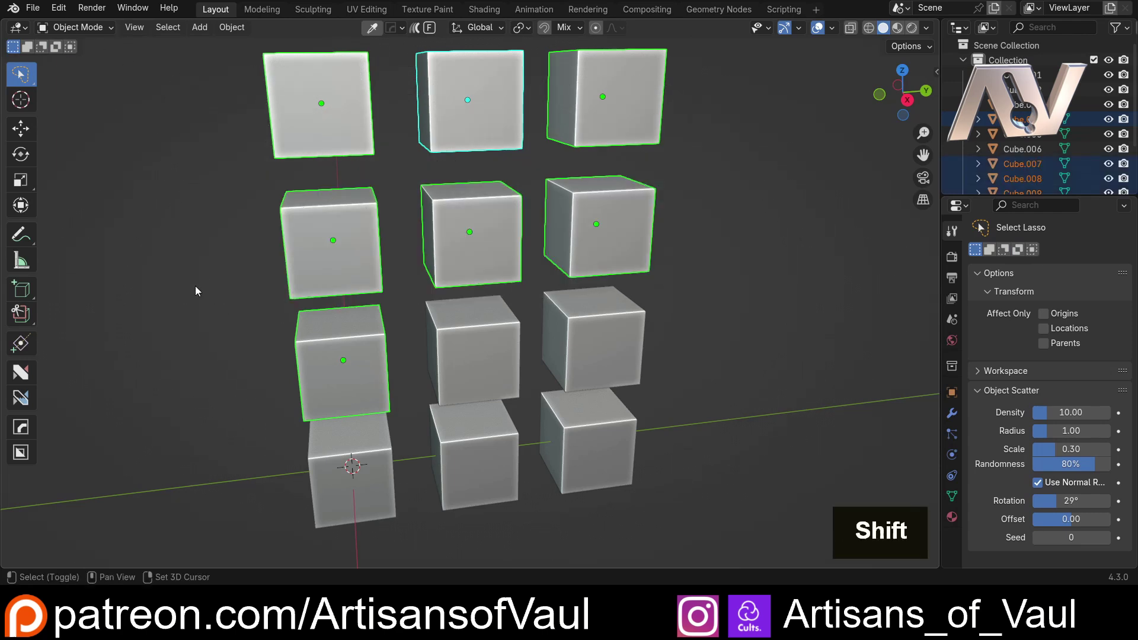
pyautogui.click(175, 247)
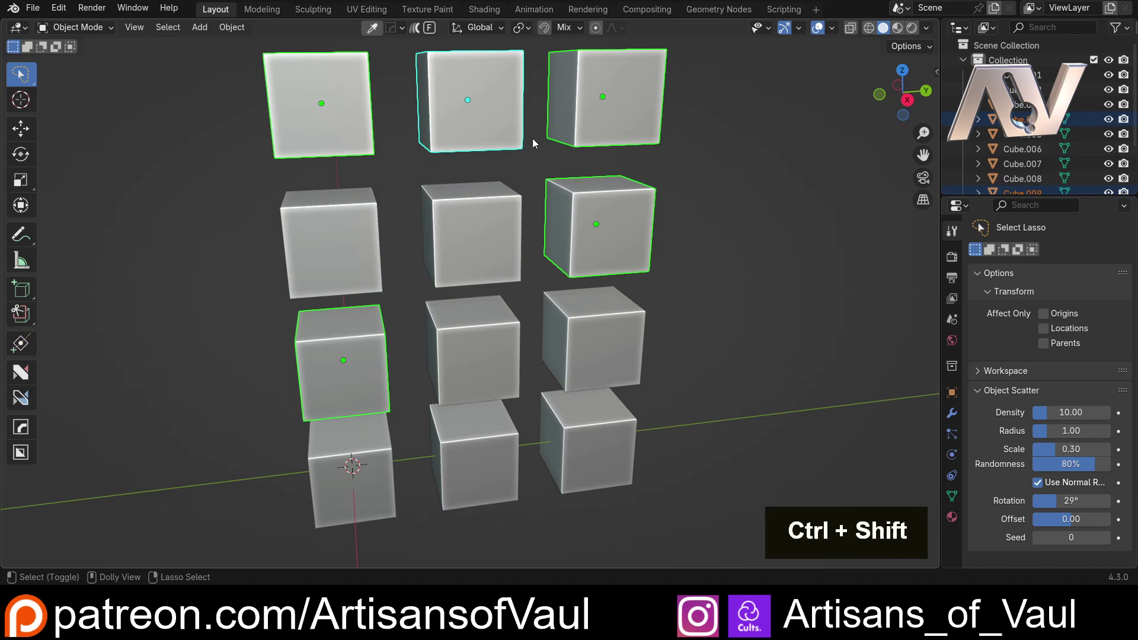
pyautogui.click(805, 56)
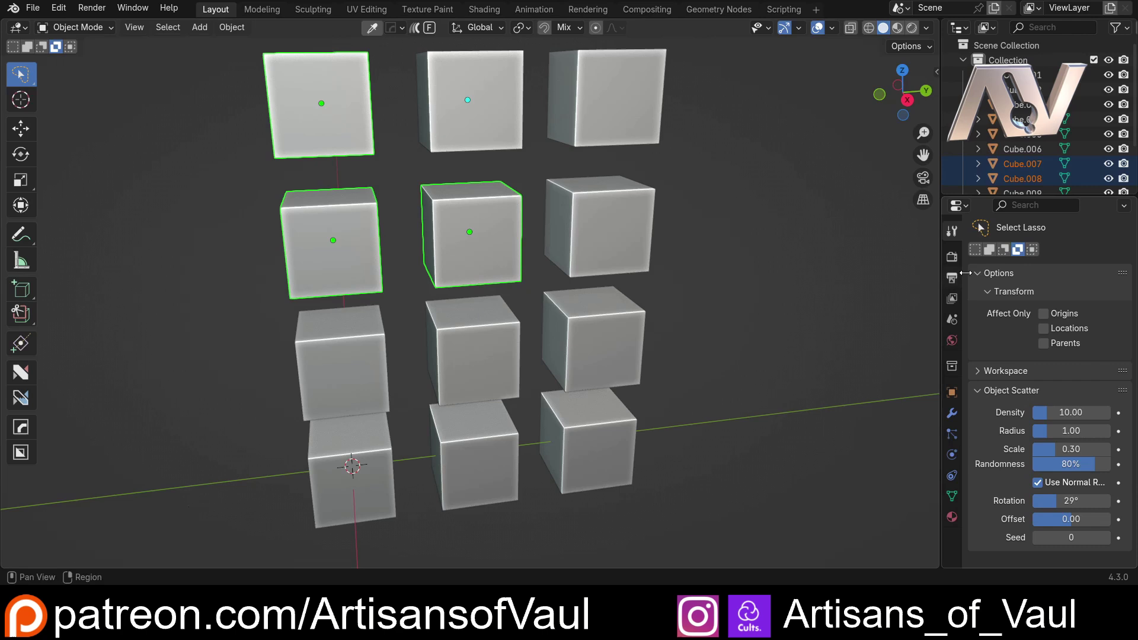
# Step: Tweak-click top-row cubes and undo the accidental move of the cubes
pyautogui.click(489, 106)
pyautogui.click(610, 106)
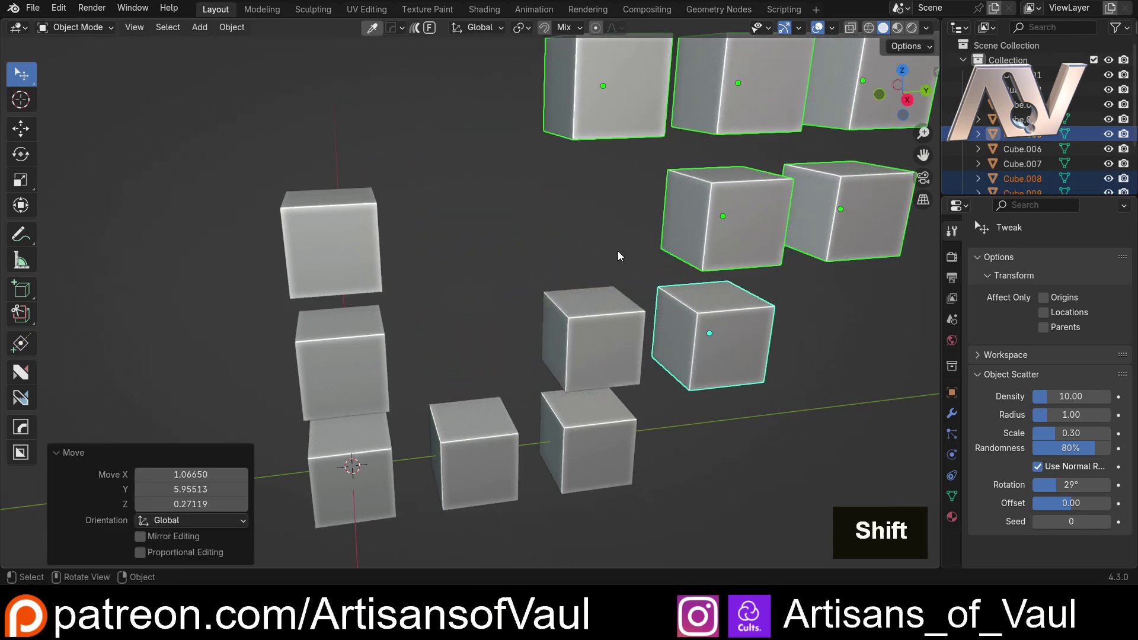
pyautogui.press('ctrl+z')
# Step: Shift-click several cubes into the selection, deselect the top-right and make row-two centre active
pyautogui.click(479, 227)
pyautogui.click(354, 143)
pyautogui.doubleClick(472, 131)
pyautogui.click(602, 205)
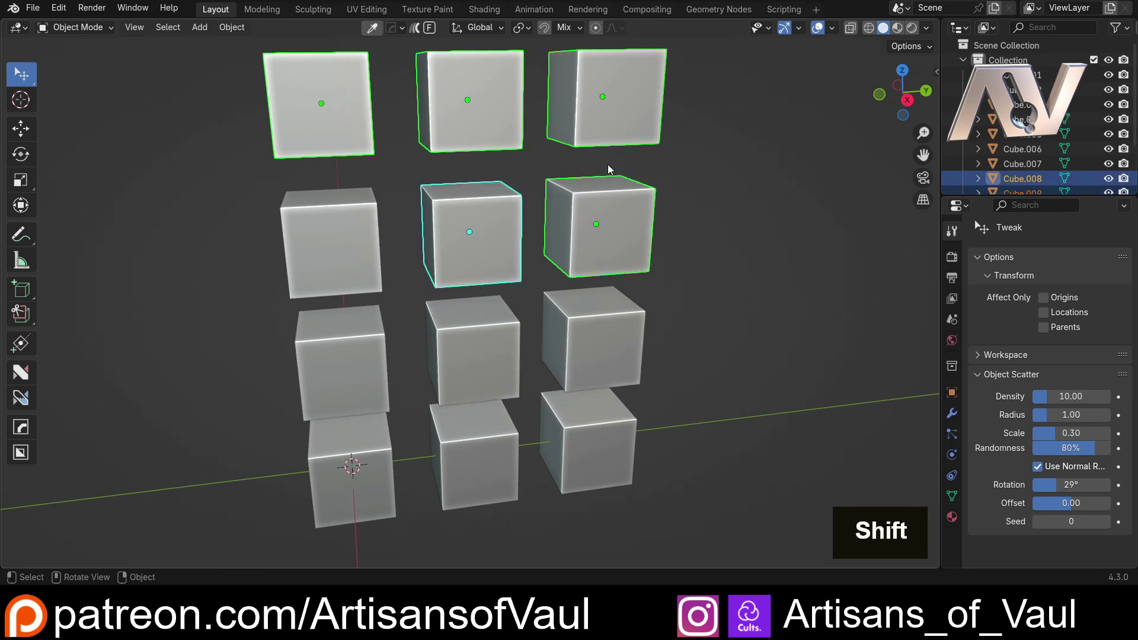
pyautogui.click(631, 105)
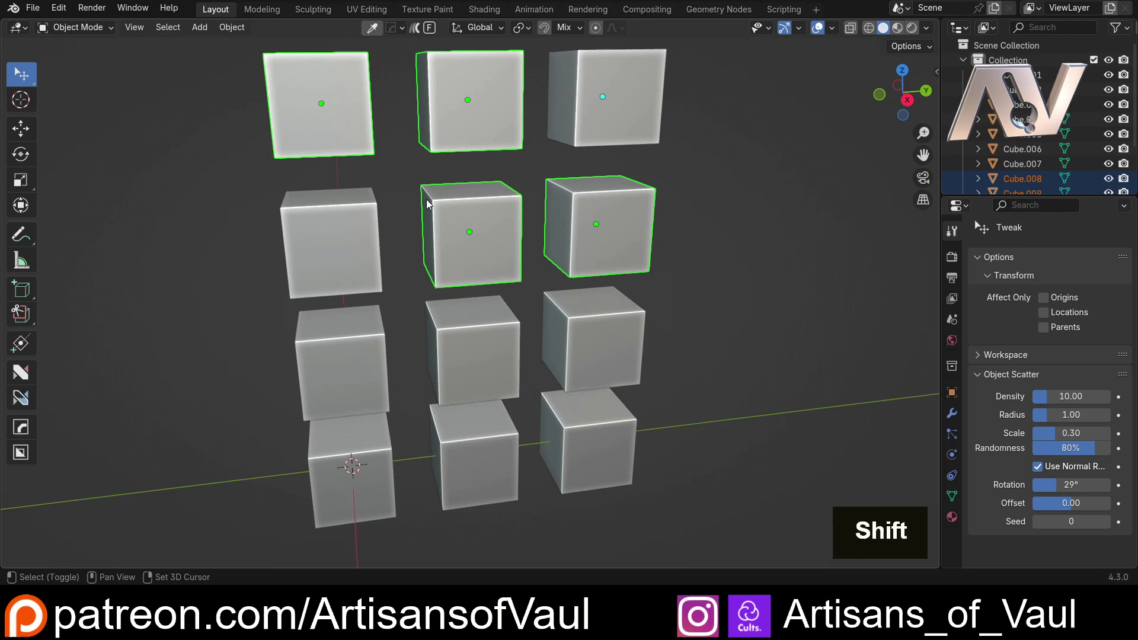
pyautogui.click(485, 194)
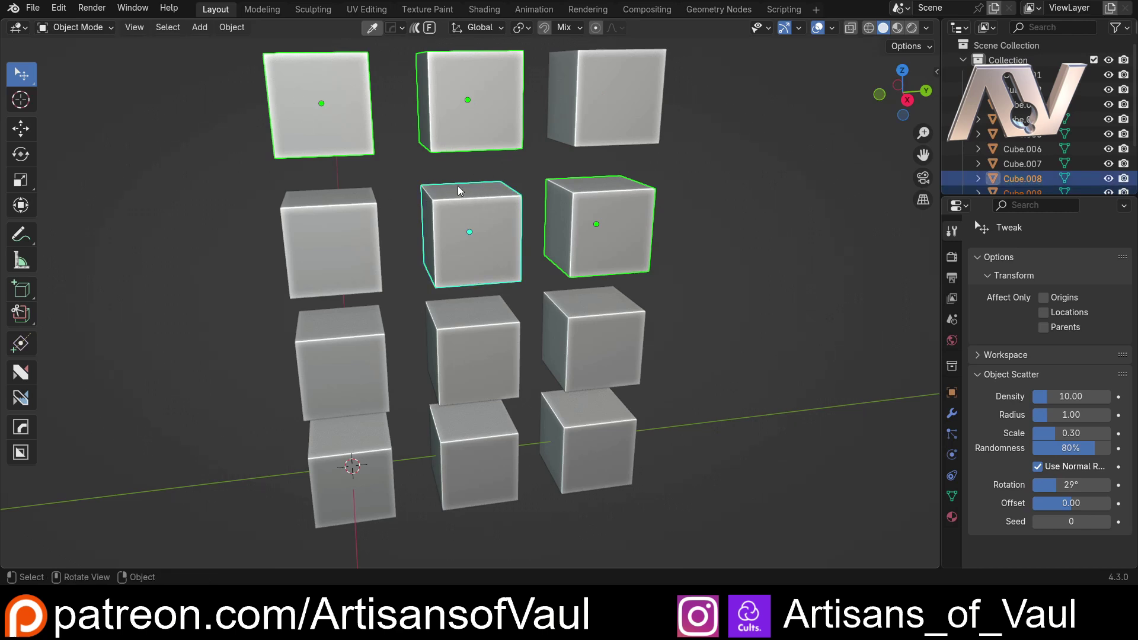
# Step: Add lower-right cubes, remove lower cubes and toggle the row-two right cube
pyautogui.scroll(3)
pyautogui.middleClick(458, 229)
pyautogui.click(483, 248)
pyautogui.click(278, 312)
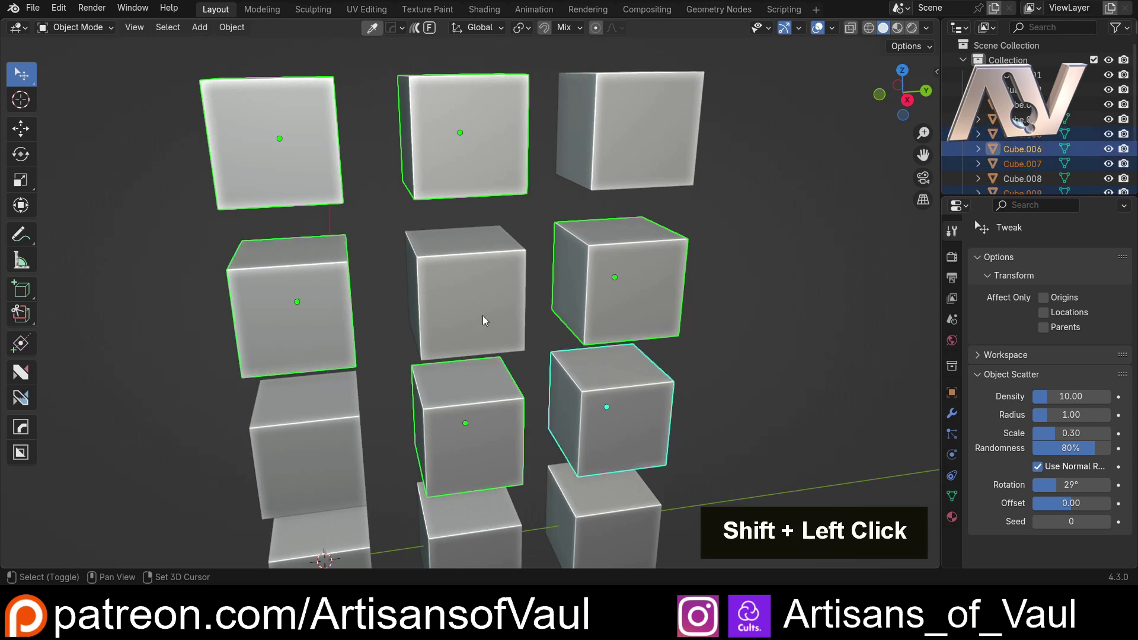
pyautogui.click(478, 292)
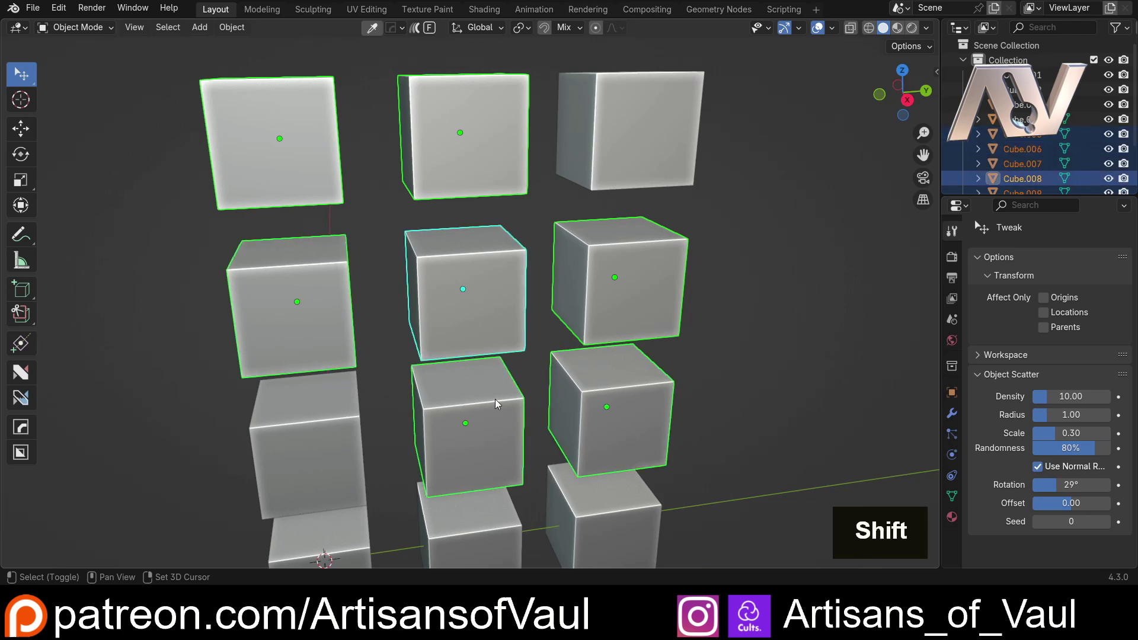
pyautogui.click(498, 403)
pyautogui.click(504, 402)
pyautogui.scroll(-3)
pyautogui.click(608, 257)
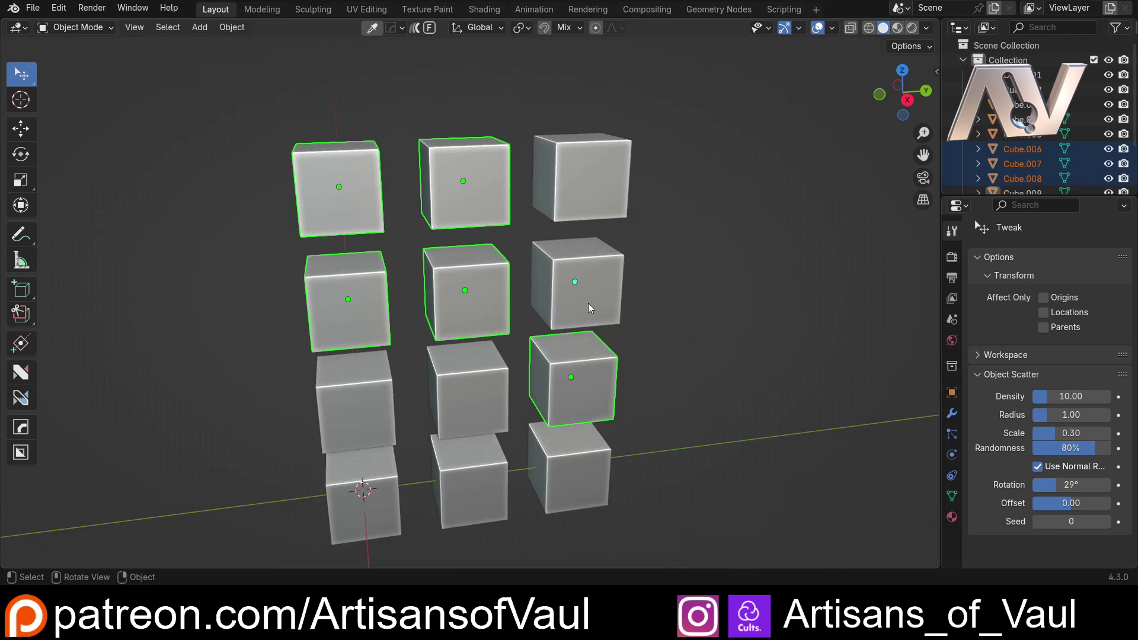
# Step: Return to the front view and select only the left cube of row two
pyautogui.middleClick(279, 313)
pyautogui.scroll(3)
pyautogui.click(342, 267)
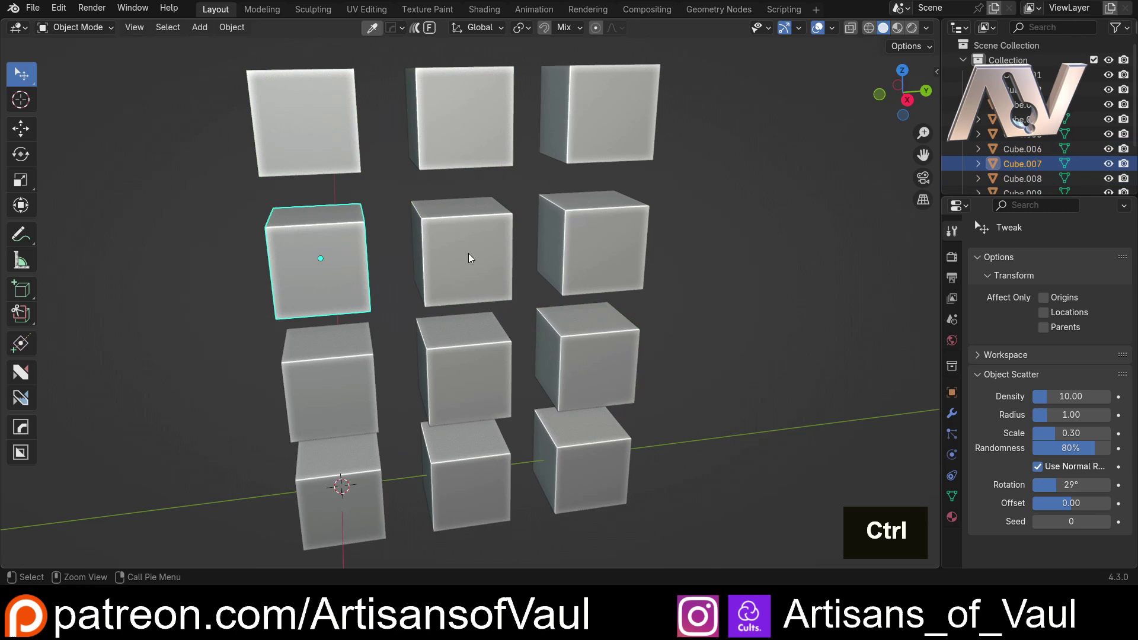
# Step: Orbit the view around the cube grid while the top cubes are selected
pyautogui.middleClick(217, 213)
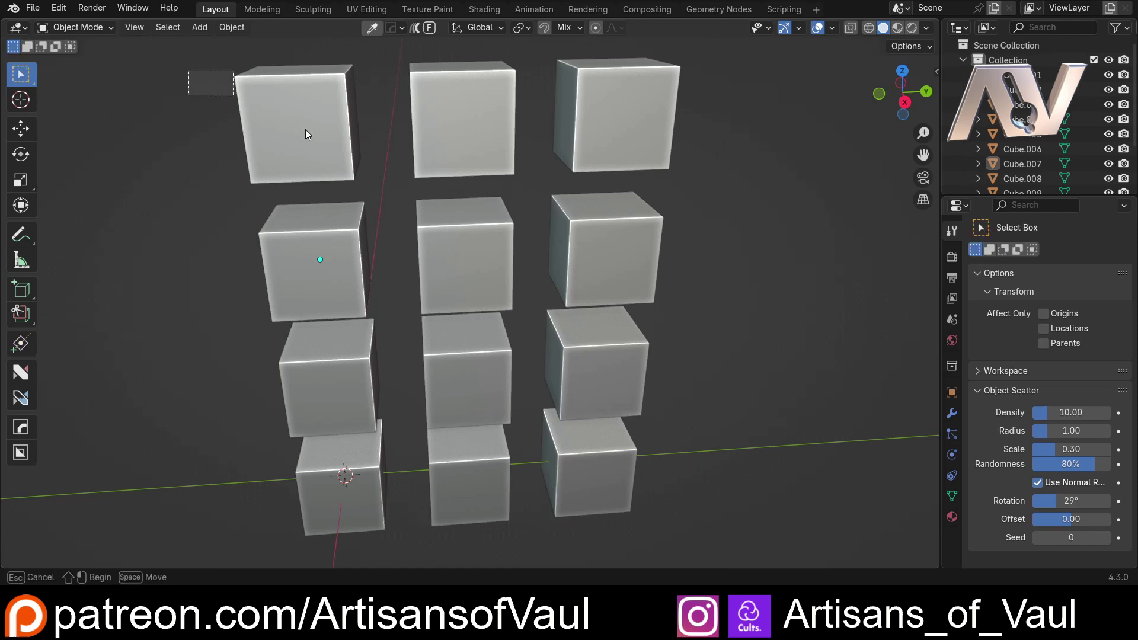
# Step: Enter Edit Mode via the Tab pie and select edges on the upper-left cubes
pyautogui.press('Tab')
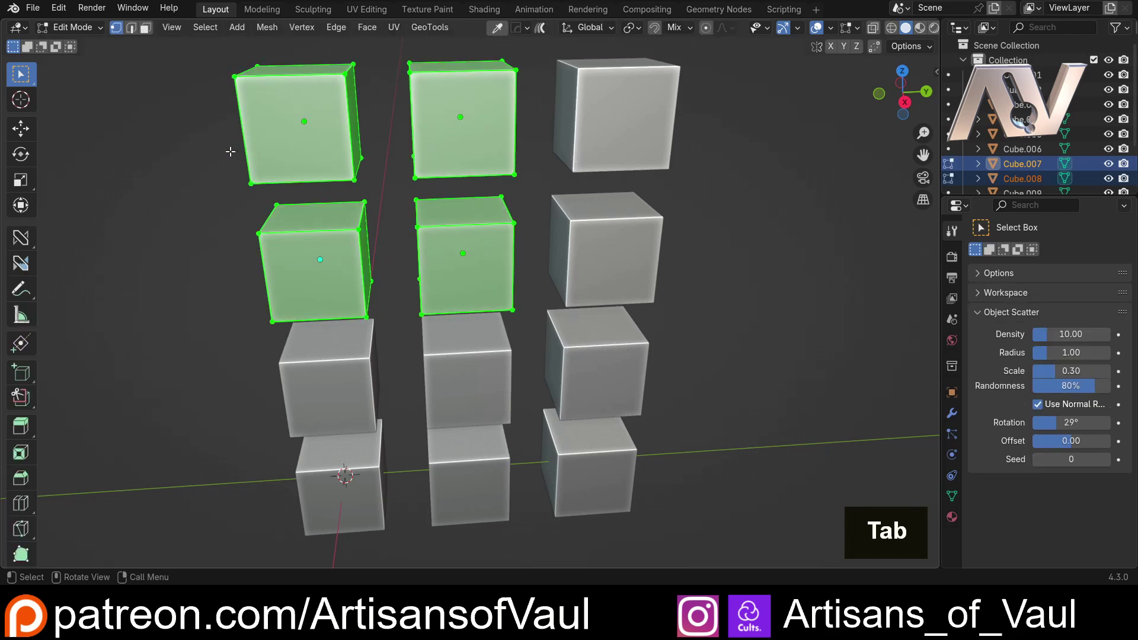
pyautogui.middleClick(220, 145)
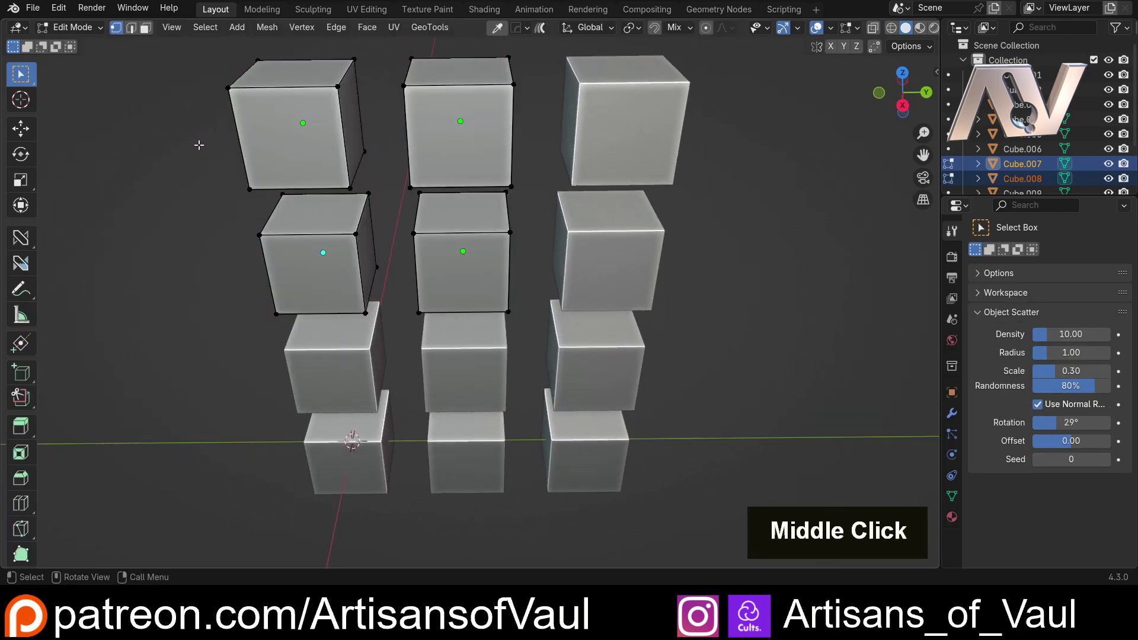
pyautogui.middleClick(174, 114)
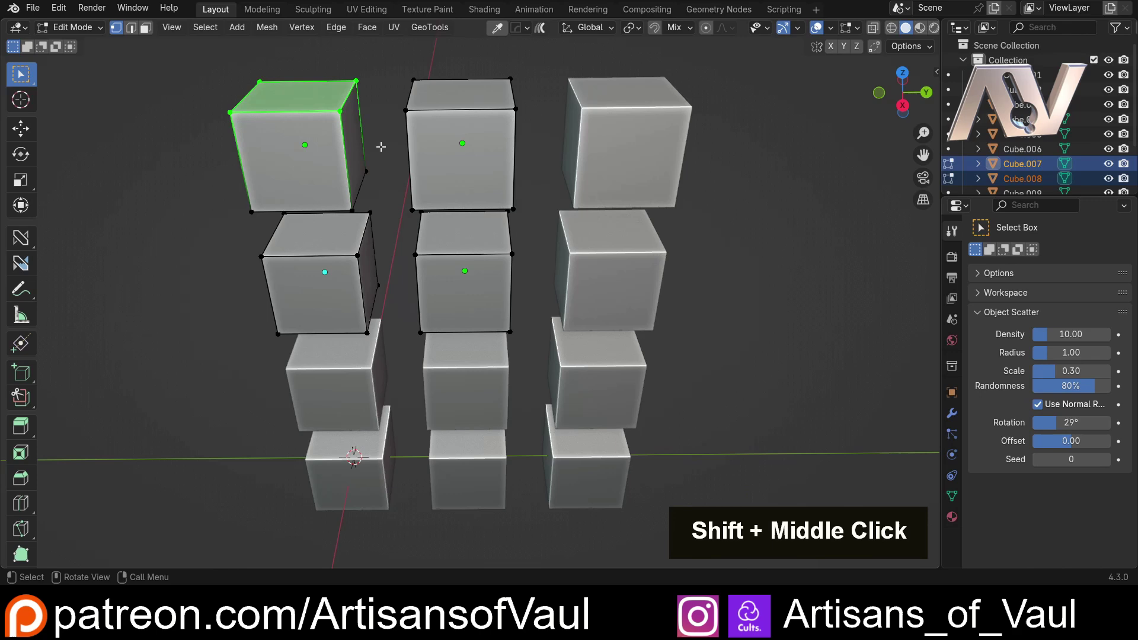
pyautogui.click(312, 160)
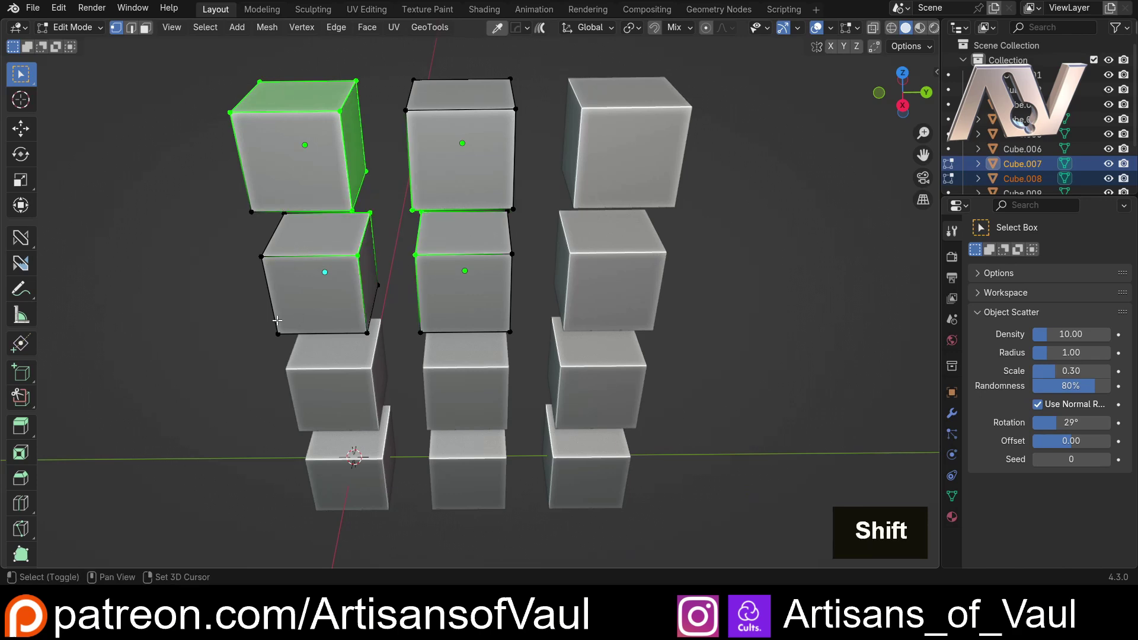
pyautogui.middleClick(220, 288)
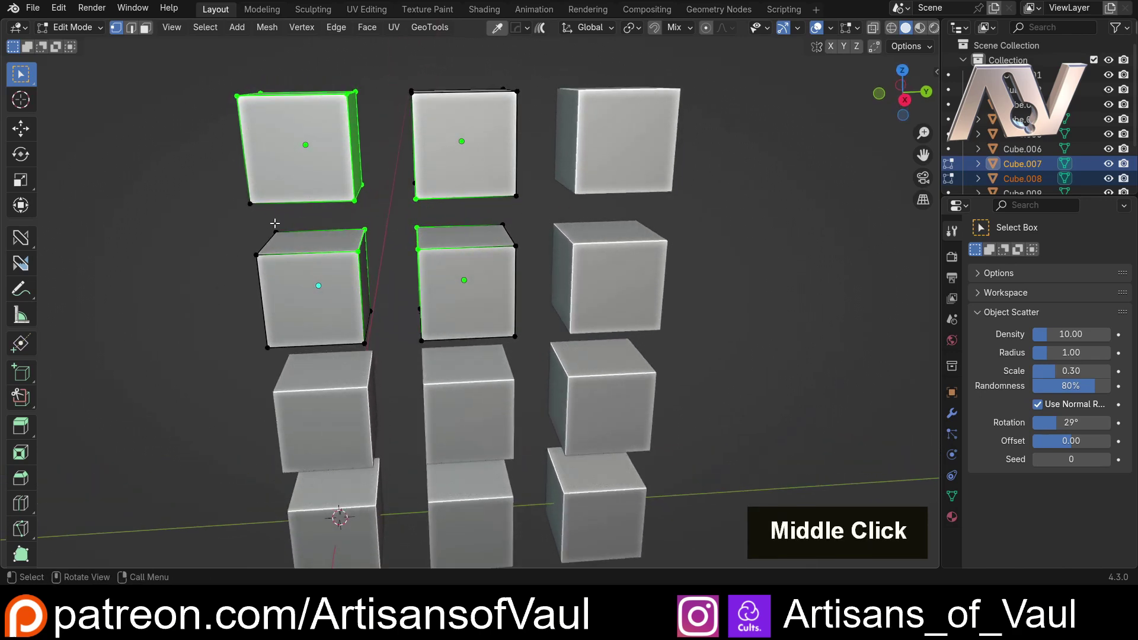
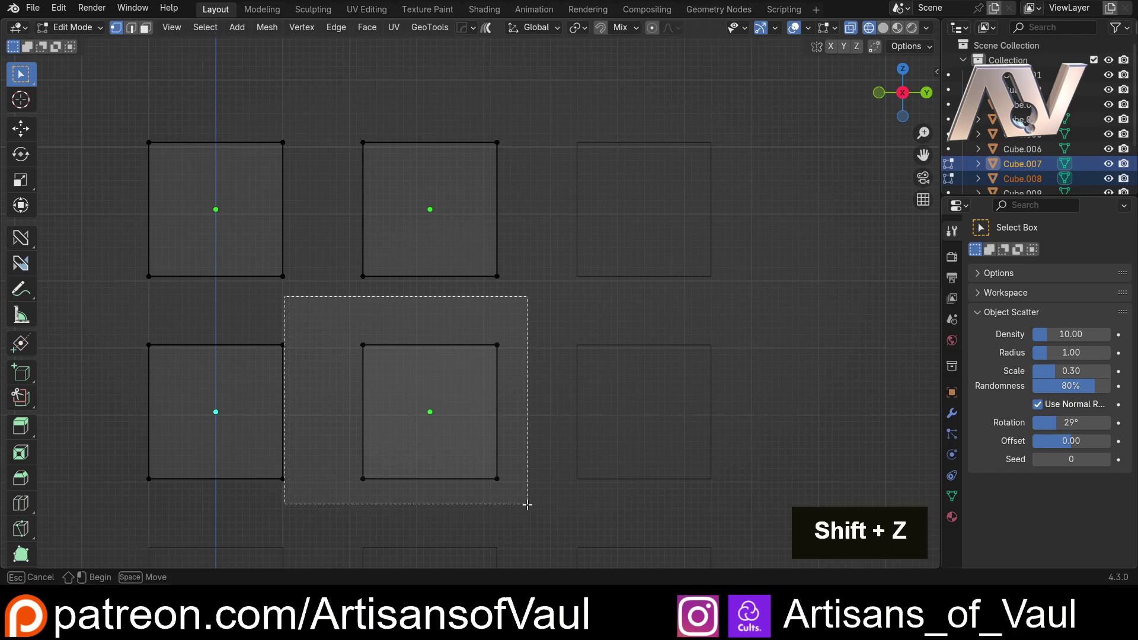
# Step: In X-ray view, select a cube's bottom face and switch to edge select
pyautogui.middleClick(550, 327)
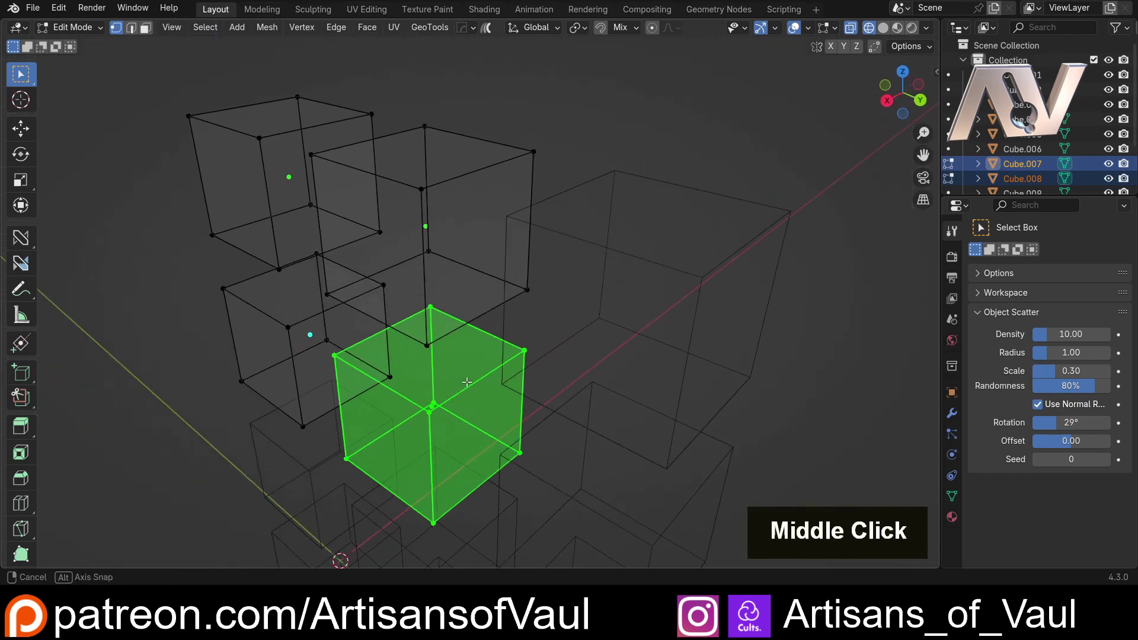
pyautogui.click(366, 278)
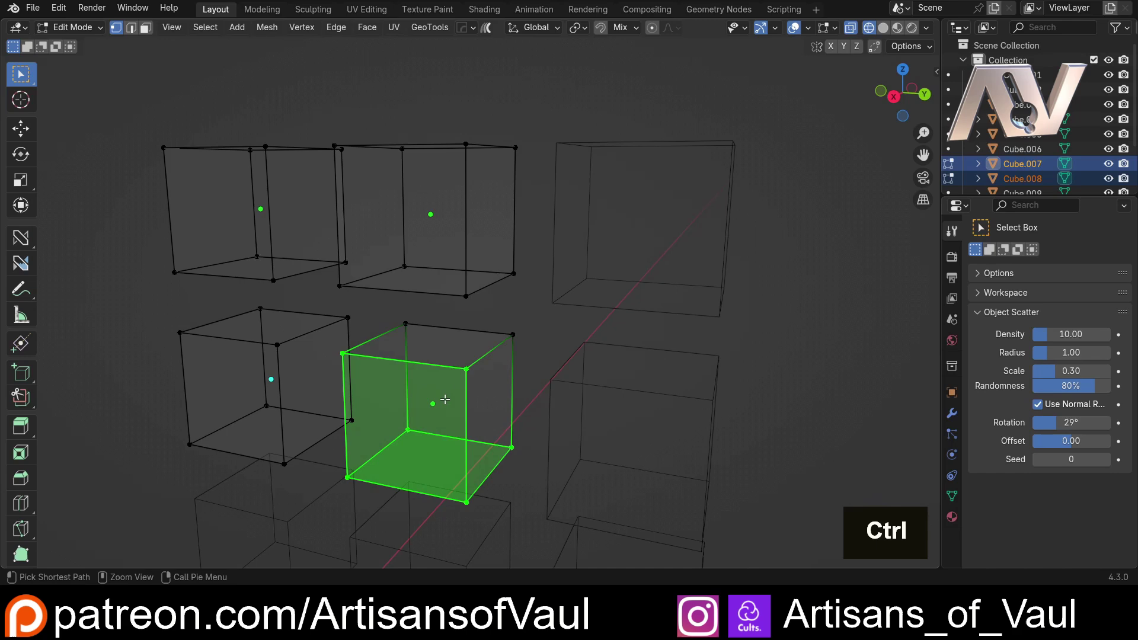
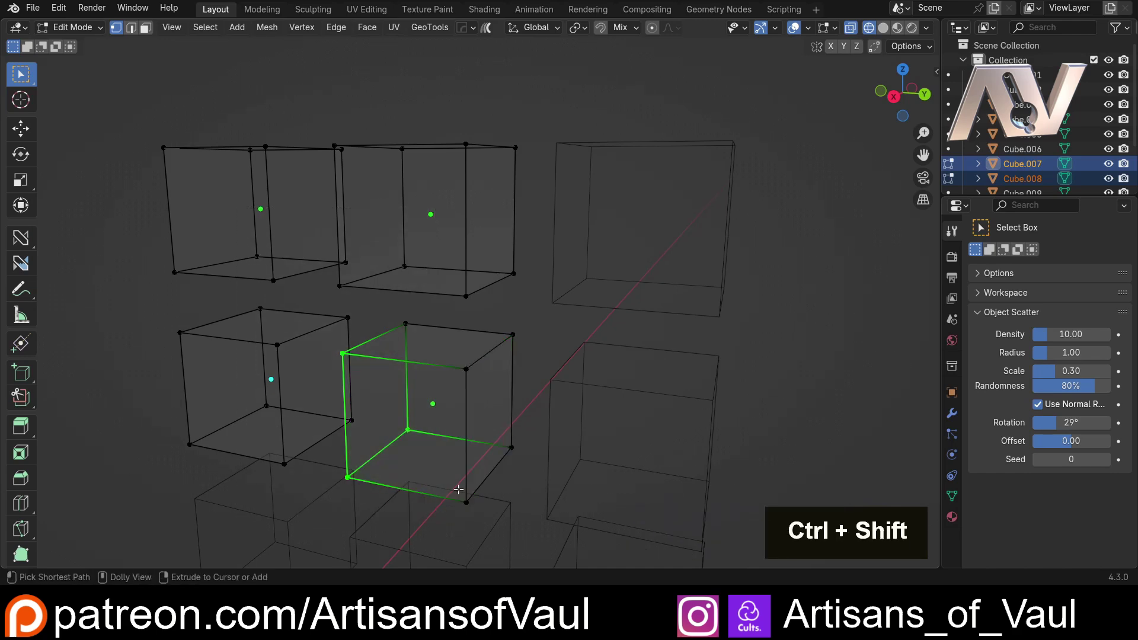
pyautogui.scroll(-3)
pyautogui.press('Tab')
pyautogui.scroll(-3)
# Step: Return to shaded Object Mode and orbit back toward the front of the grid
pyautogui.press('shift+z')
pyautogui.middleClick(459, 210)
pyautogui.middleClick(487, 269)
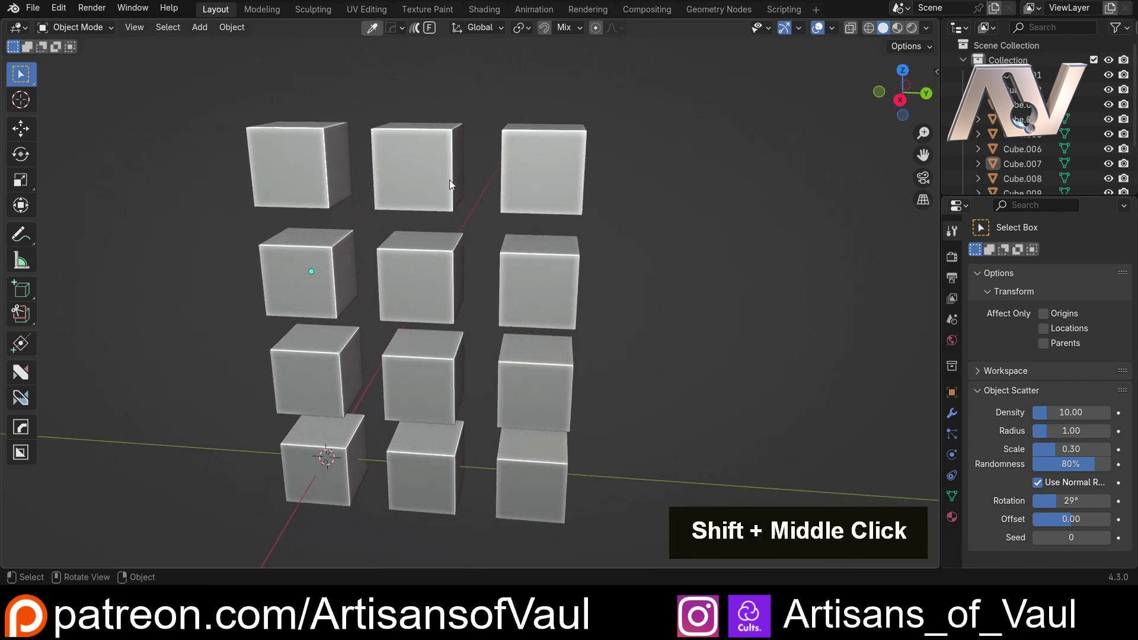